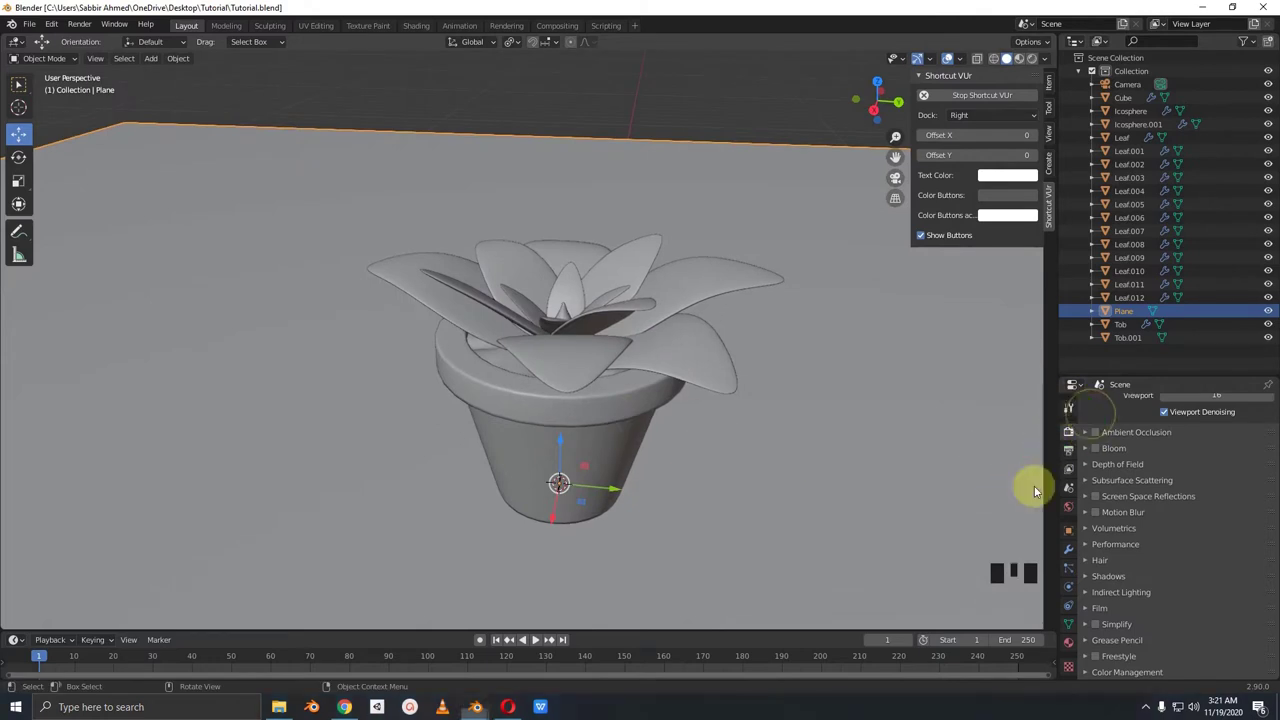
# Step: Save the succulent scene as Tutorial.blend and view it through the scene camera (Numpad 0)
pyautogui.scroll(-3)
pyautogui.moveTo(1098, 624); pyautogui.dragTo(1120, 594)
pyautogui.scroll(-3)
pyautogui.scroll(-3)
pyautogui.press('Tab')
pyautogui.press('Tab')
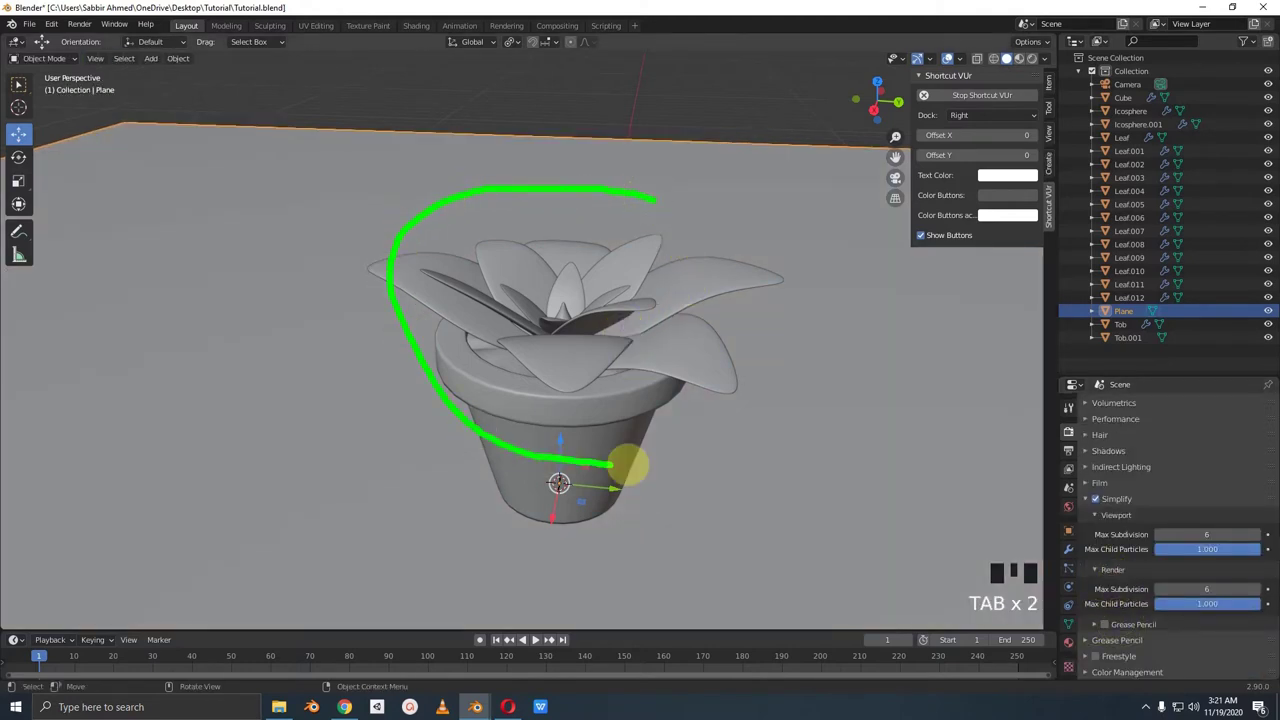
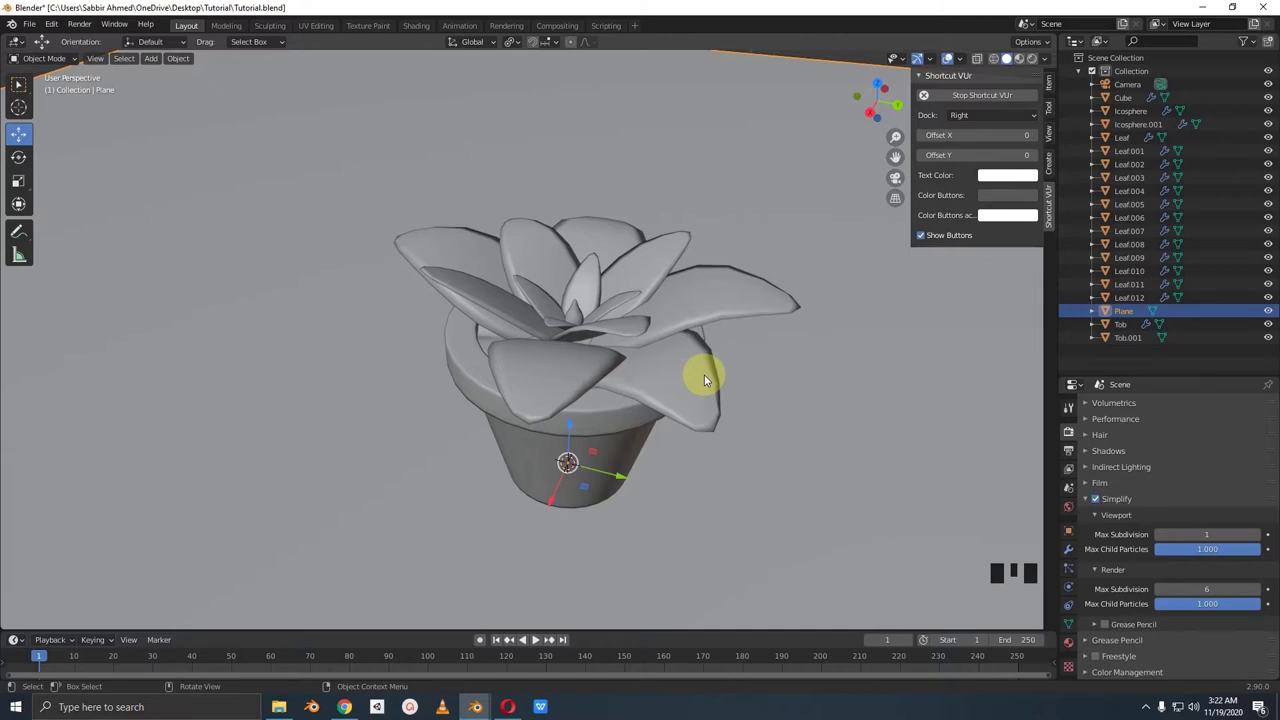
pyautogui.moveTo(600, 367); pyautogui.dragTo(1096, 501)
pyautogui.click(1096, 501)
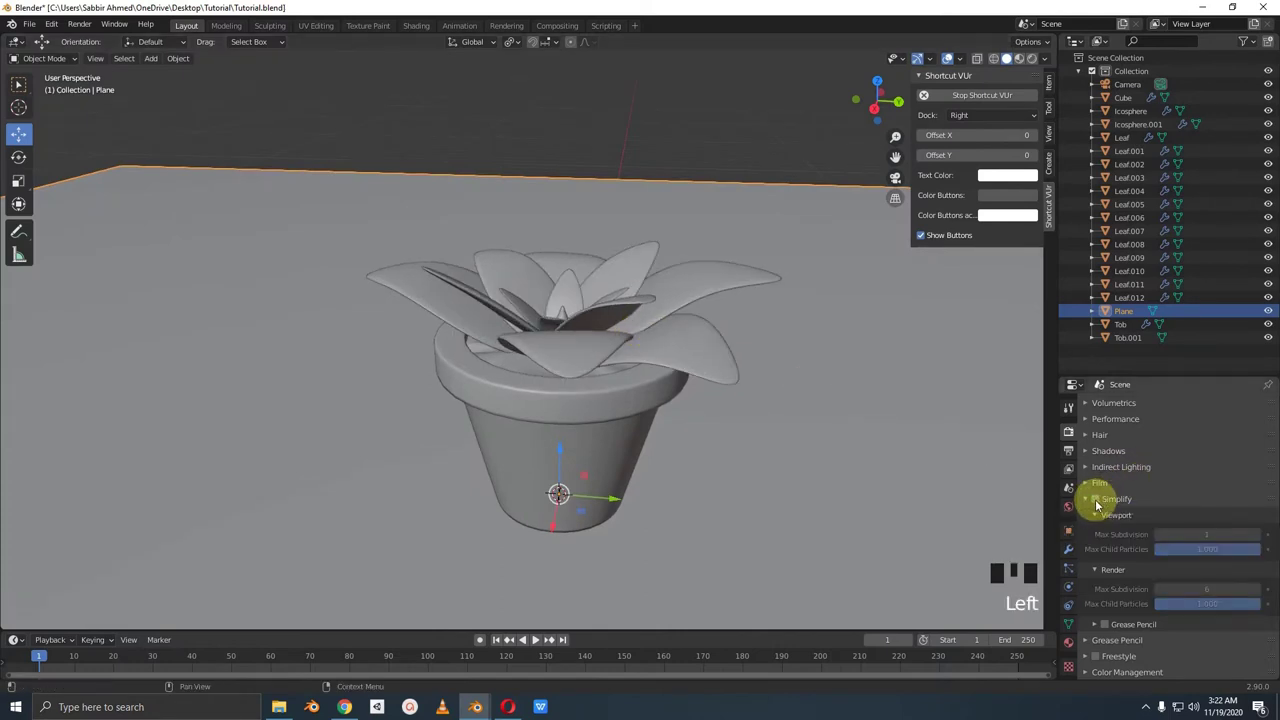
pyautogui.press('ctrl+s')
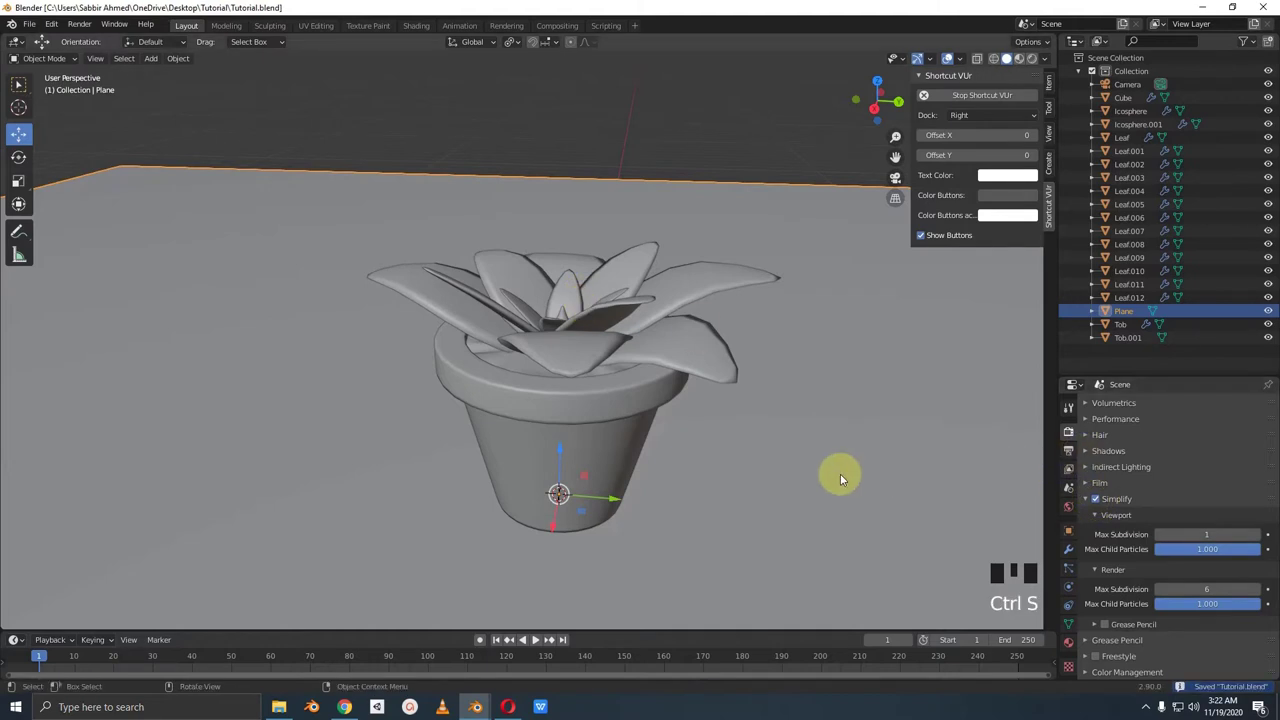
pyautogui.press('KP_0')
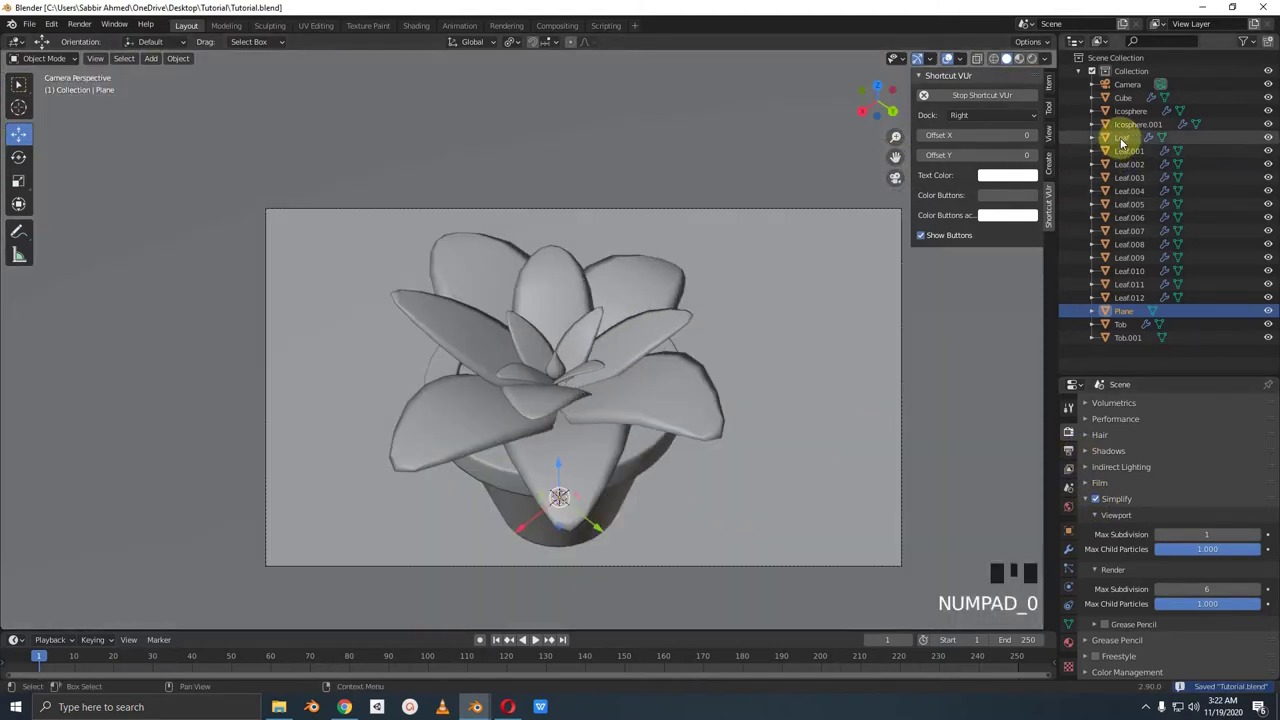
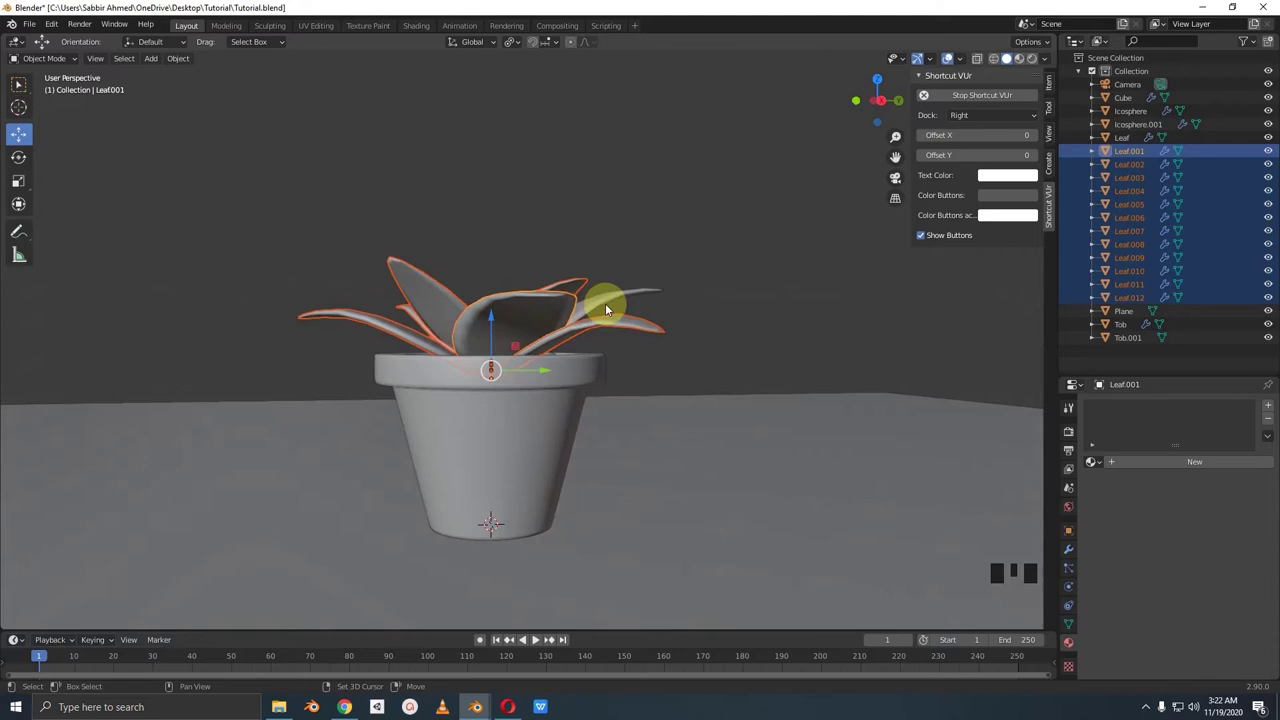
# Step: Link the active Leaf's material to all leaves and set its Base Color to green
pyautogui.click(632, 292)
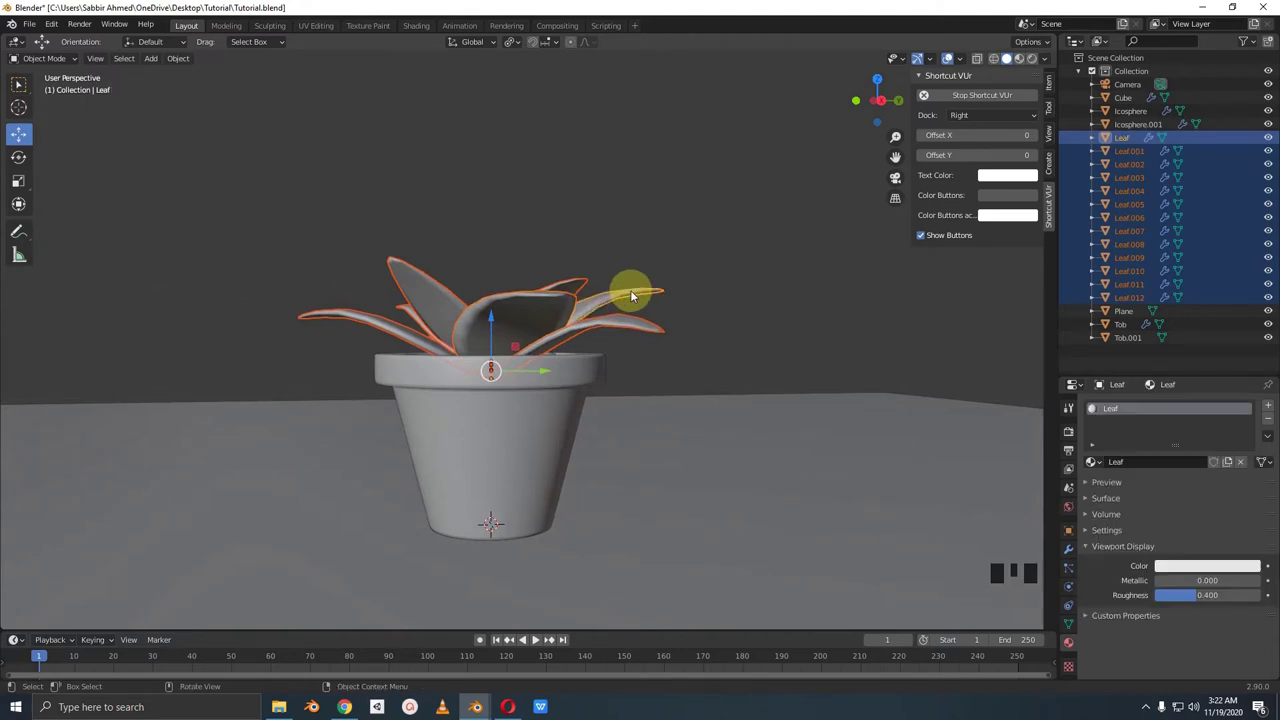
pyautogui.moveTo(632, 292); pyautogui.dragTo(634, 308)
pyautogui.press('ctrl+l')
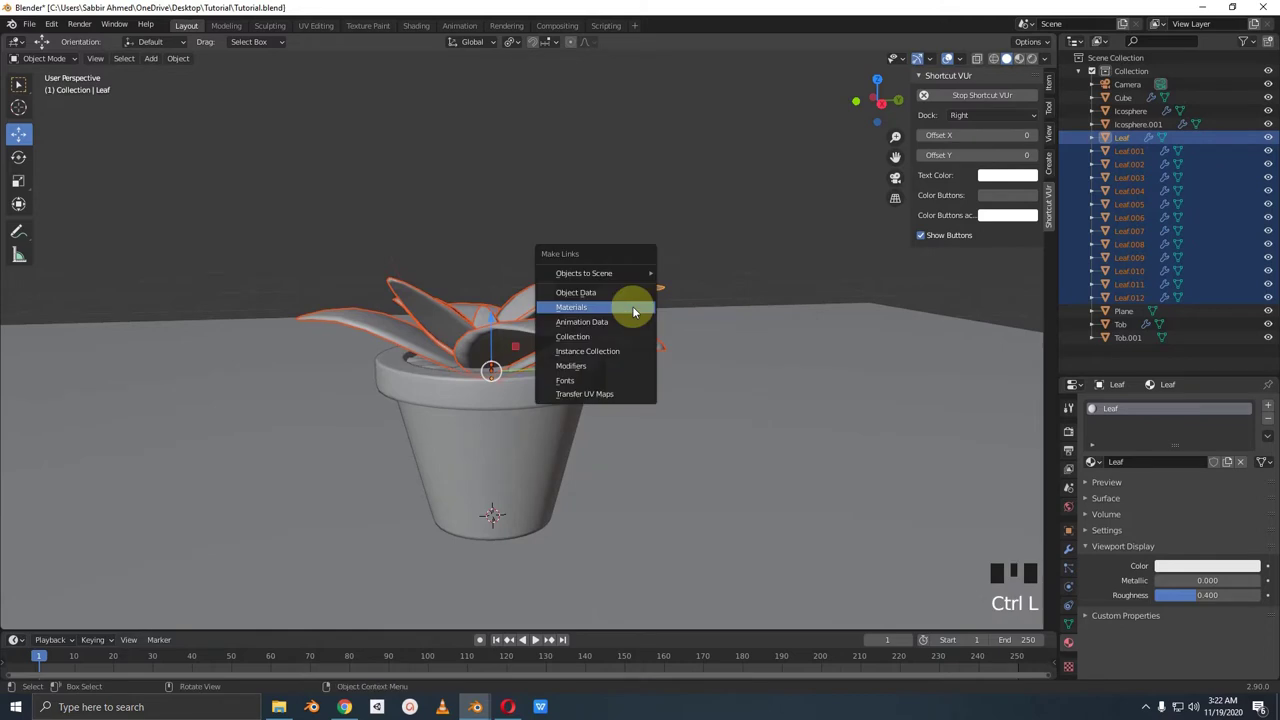
pyautogui.moveTo(615, 310); pyautogui.dragTo(647, 292)
pyautogui.moveTo(647, 292); pyautogui.dragTo(1187, 564)
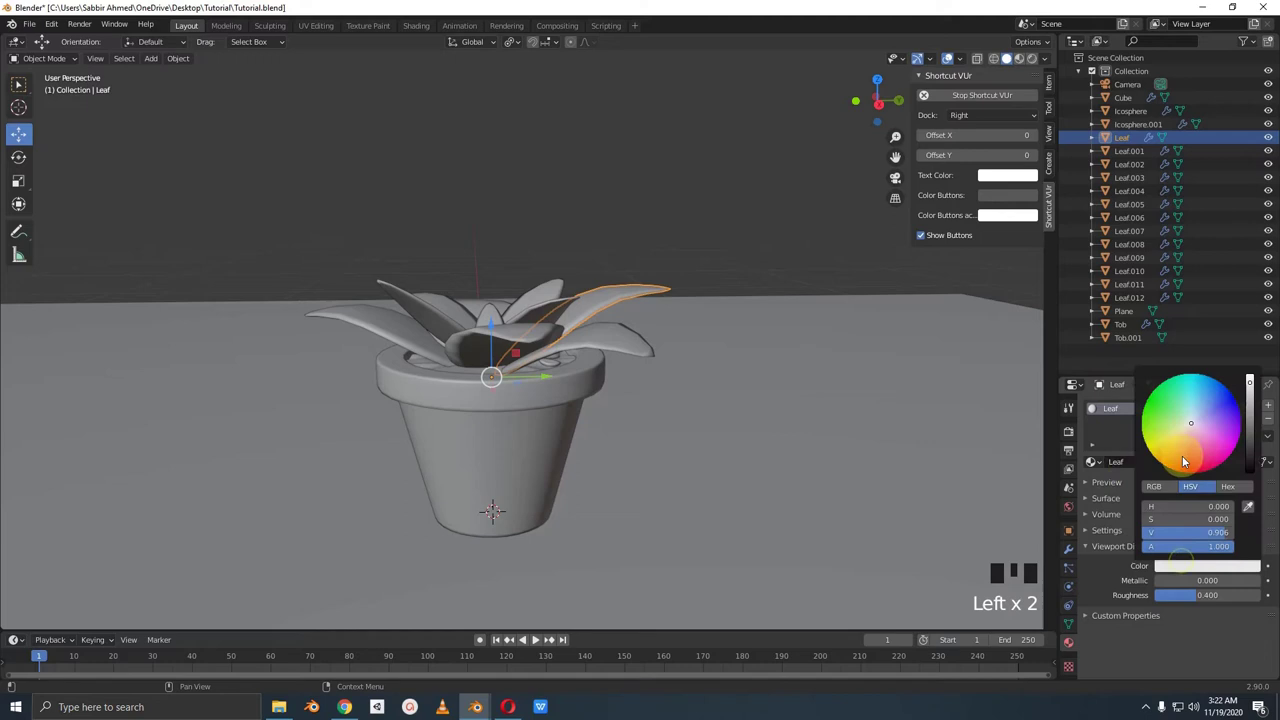
pyautogui.moveTo(645, 464); pyautogui.dragTo(596, 500)
# Step: Save the file, orbit around the pot and select the ground plane
pyautogui.press('KP_0')
pyautogui.press('ctrl+s')
pyautogui.middleClick(660, 440)
pyautogui.scroll(-3)
pyautogui.moveTo(701, 399); pyautogui.dragTo(743, 317)
pyautogui.click(743, 317)
# Step: Give the ground plane a new material with a soft green Base Color
pyautogui.scroll(-3)
pyautogui.scroll(3)
pyautogui.scroll(3)
pyautogui.moveTo(1095, 467); pyautogui.dragTo(1176, 554)
pyautogui.moveTo(1184, 566); pyautogui.dragTo(1180, 421)
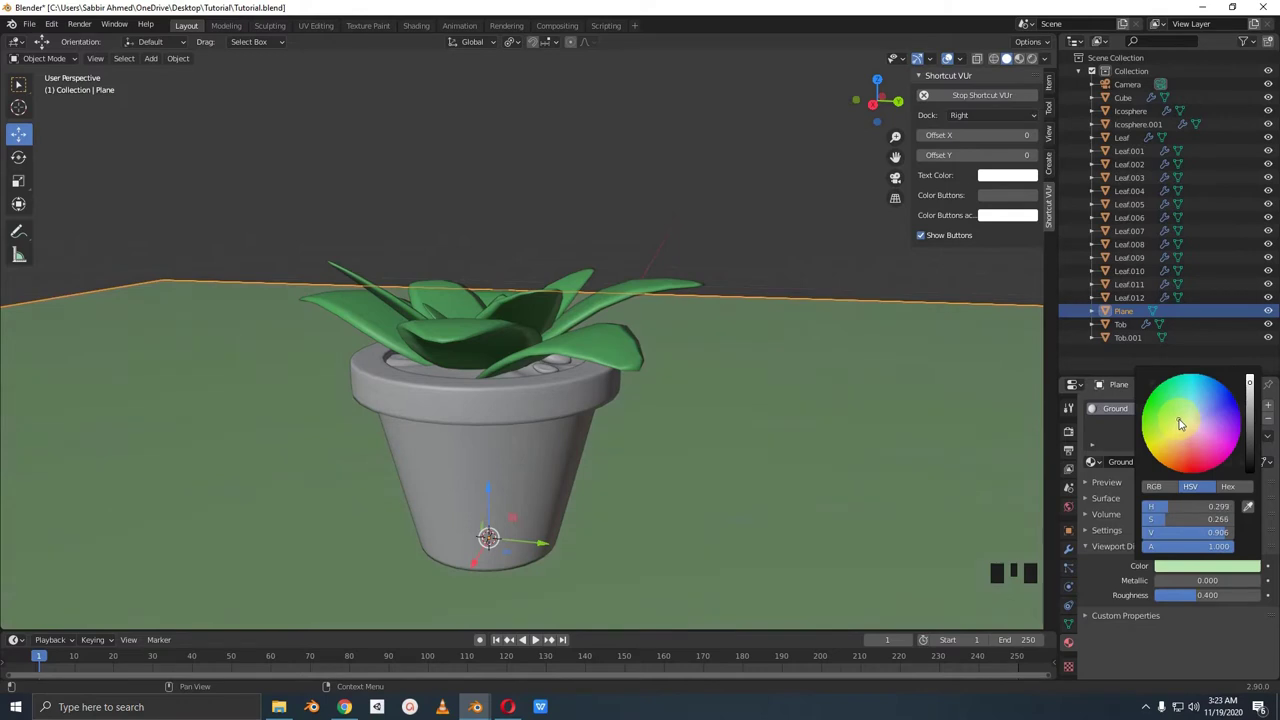
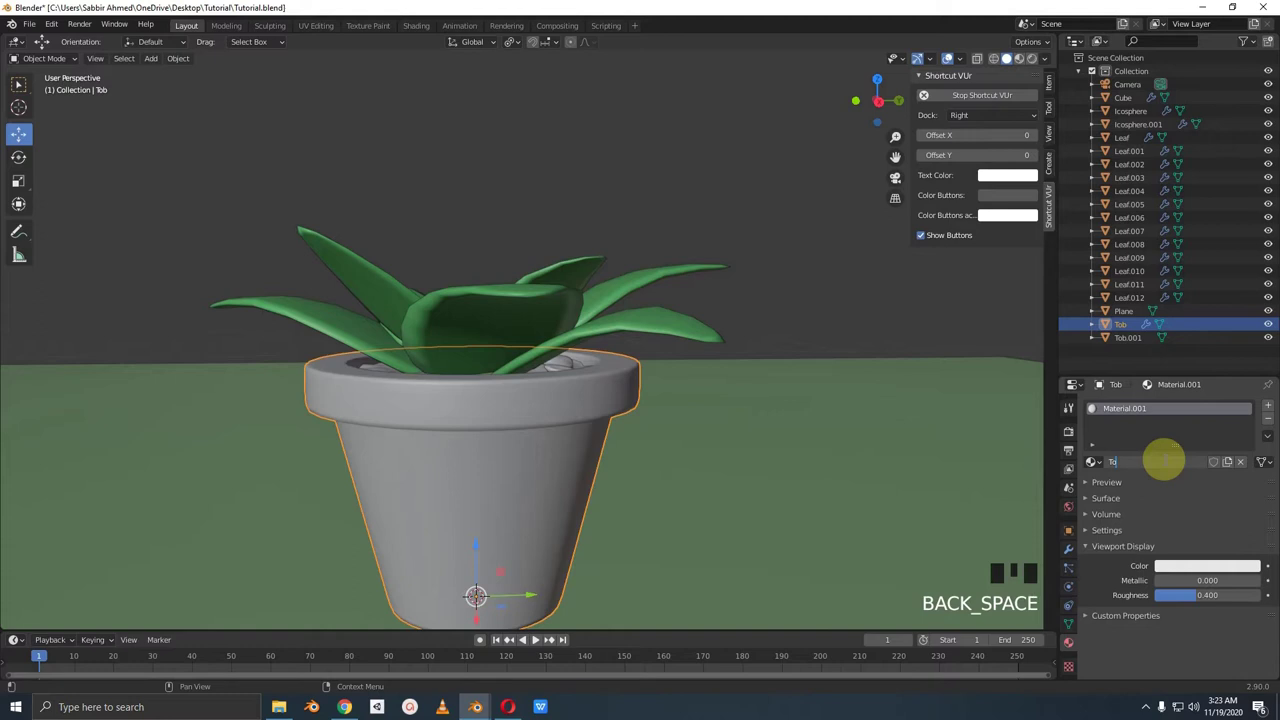
# Step: Confirm the pot's terracotta-brown colour, save, and select the soil inside the pot
pyautogui.click(1206, 574)
pyautogui.middleClick(542, 451)
pyautogui.press('ctrl+s')
pyautogui.scroll(3)
pyautogui.moveTo(560, 420); pyautogui.dragTo(520, 413)
pyautogui.click(520, 413)
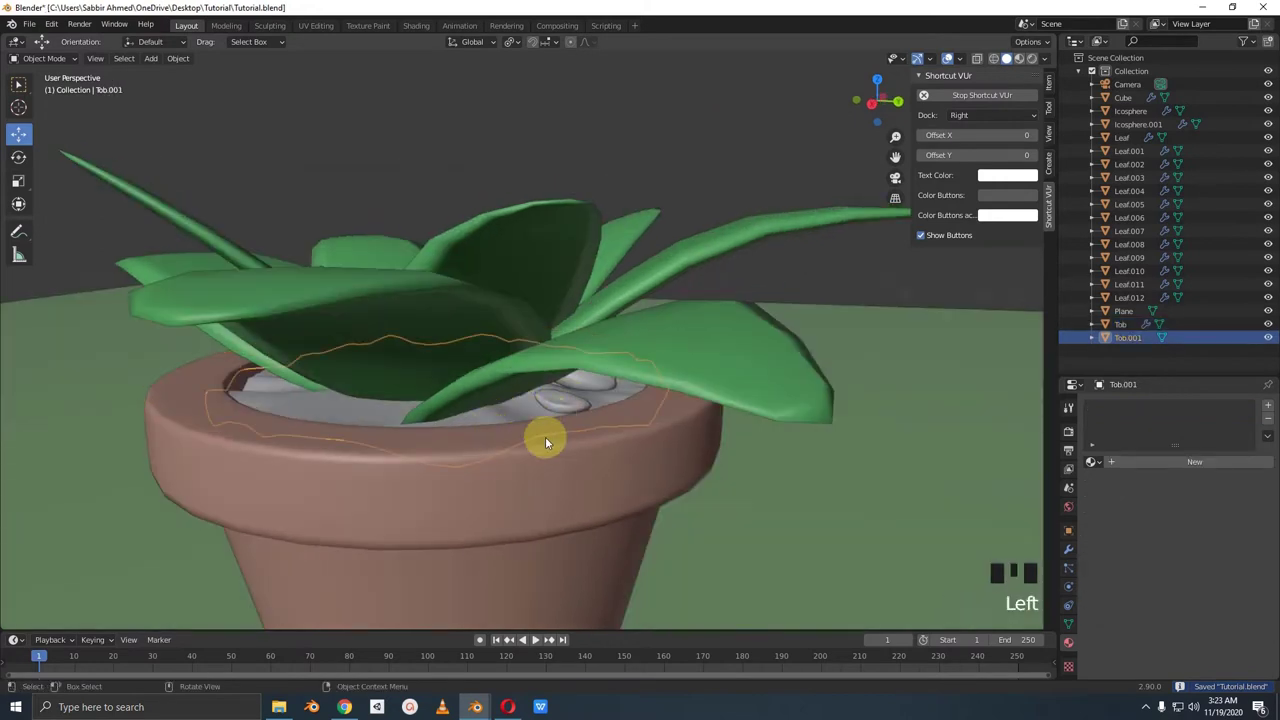
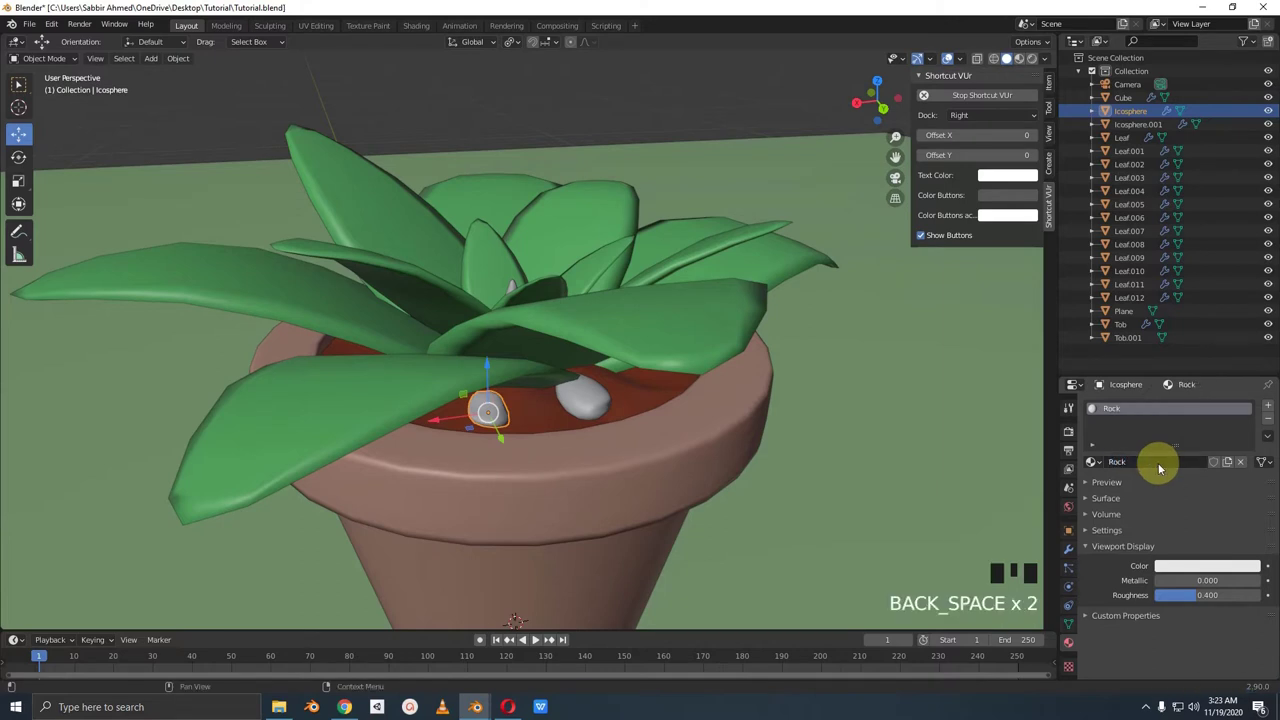
# Step: Assign the existing grey Rock material to the second pebble and return to camera view
pyautogui.moveTo(1192, 572); pyautogui.dragTo(667, 411)
pyautogui.click(567, 398)
pyautogui.moveTo(1092, 460); pyautogui.dragTo(566, 441)
pyautogui.moveTo(566, 441); pyautogui.dragTo(777, 436)
pyautogui.press('KP_0')
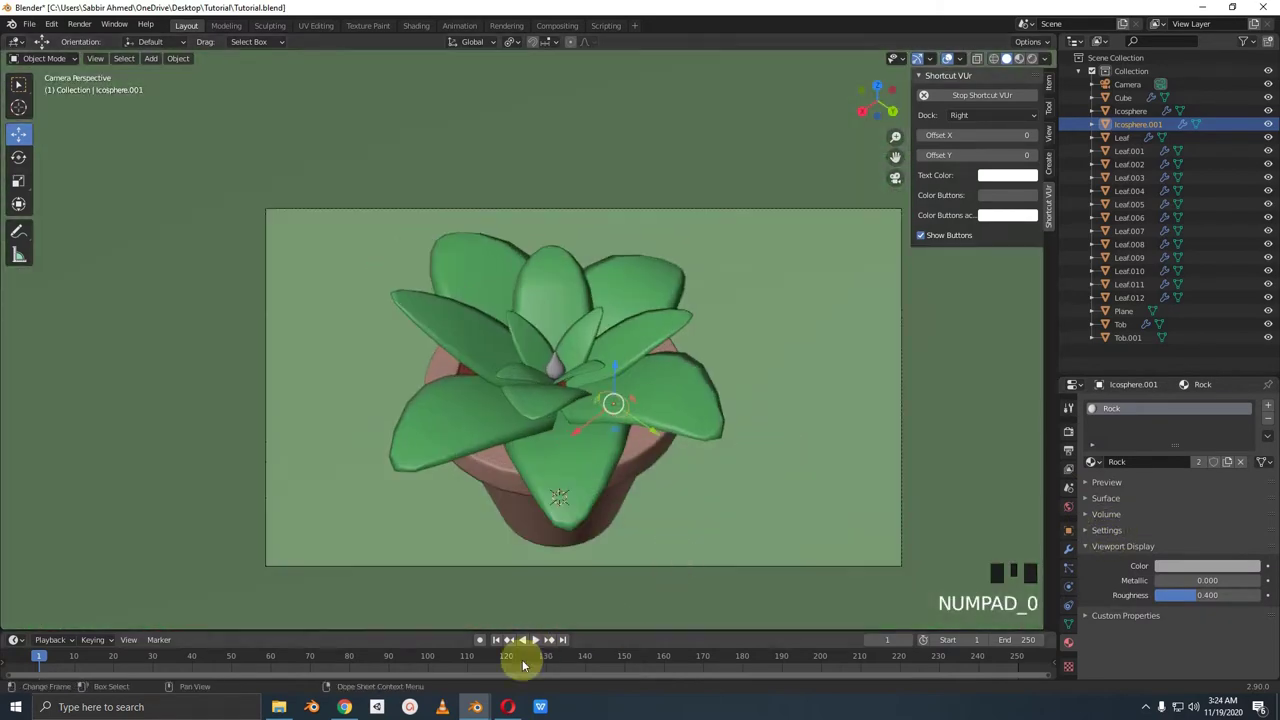
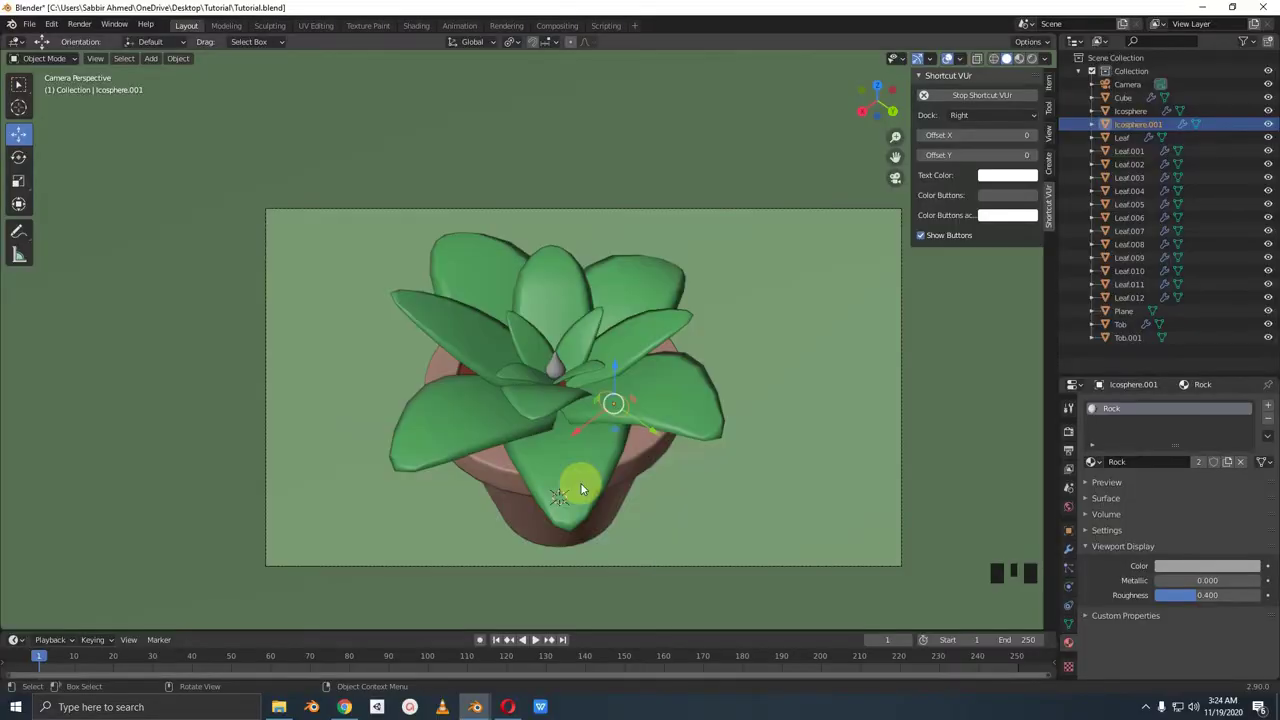
# Step: Scale the second pebble down, lower it along Z onto the soil, and save the file
pyautogui.press('KP_0')
pyautogui.press('KP_0')
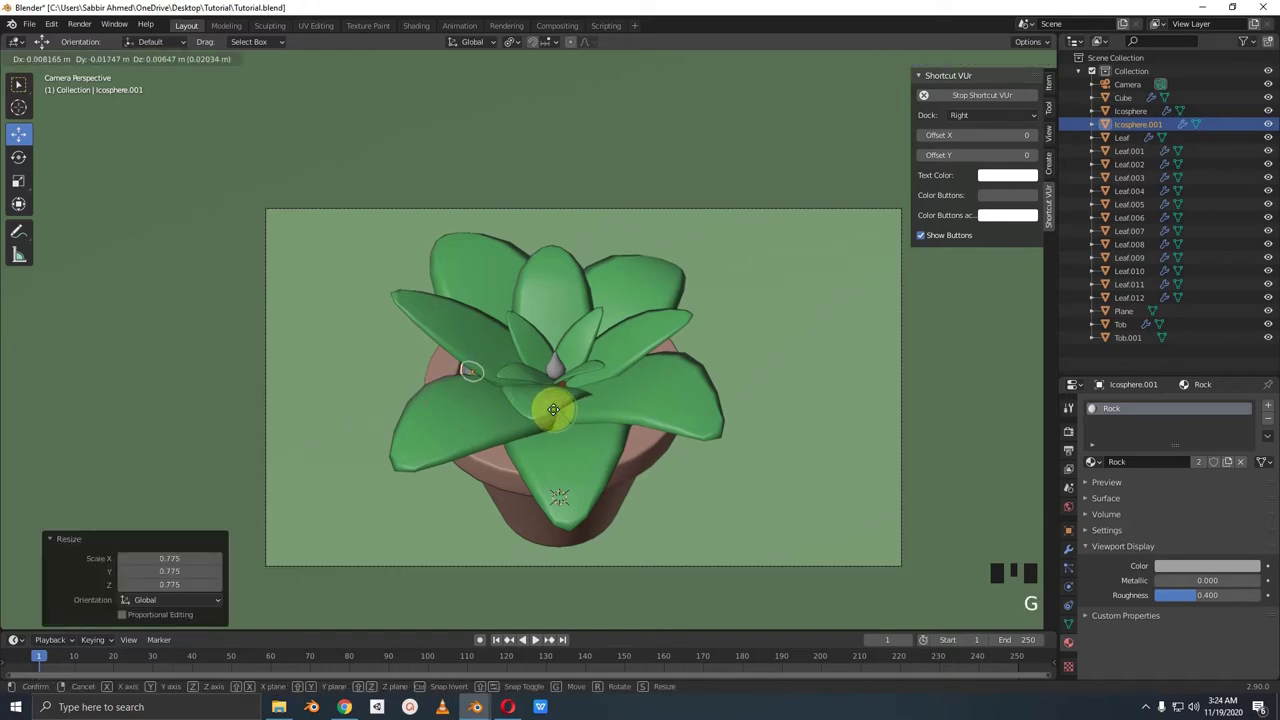
pyautogui.press('s')
pyautogui.moveTo(526, 527); pyautogui.dragTo(642, 494)
pyautogui.scroll(3)
pyautogui.moveTo(653, 488); pyautogui.dragTo(537, 318)
pyautogui.click(537, 318)
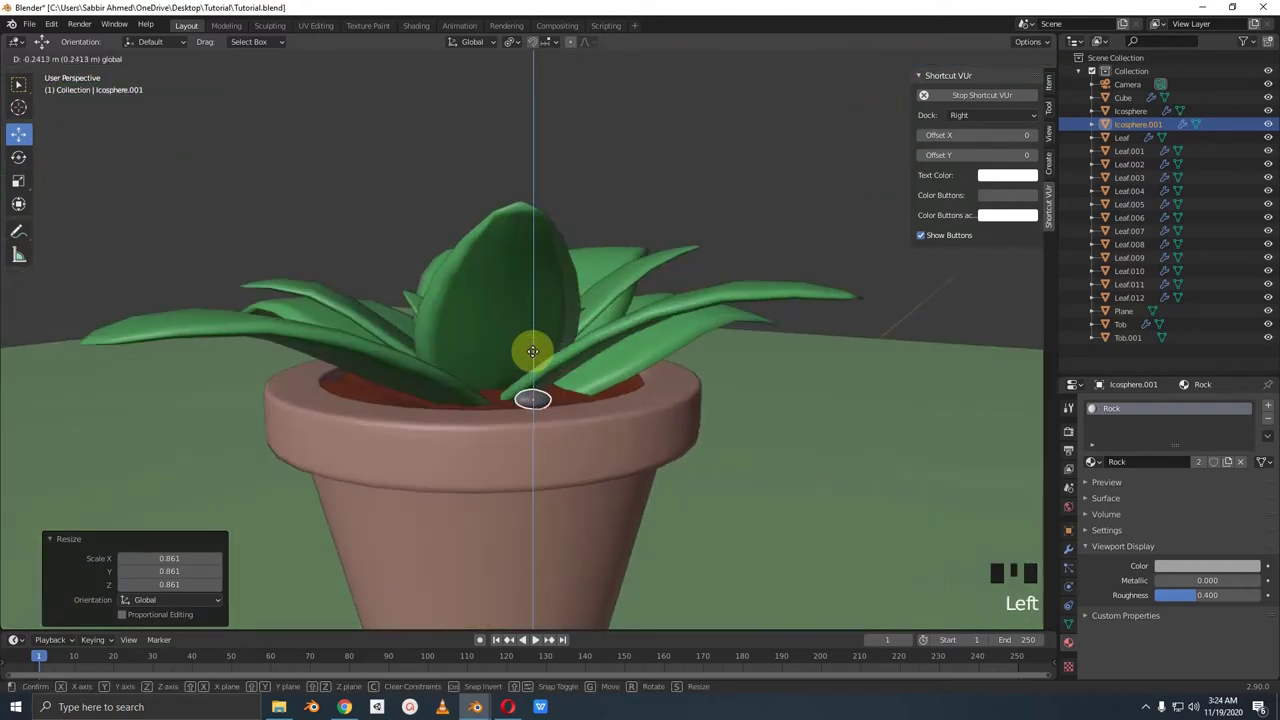
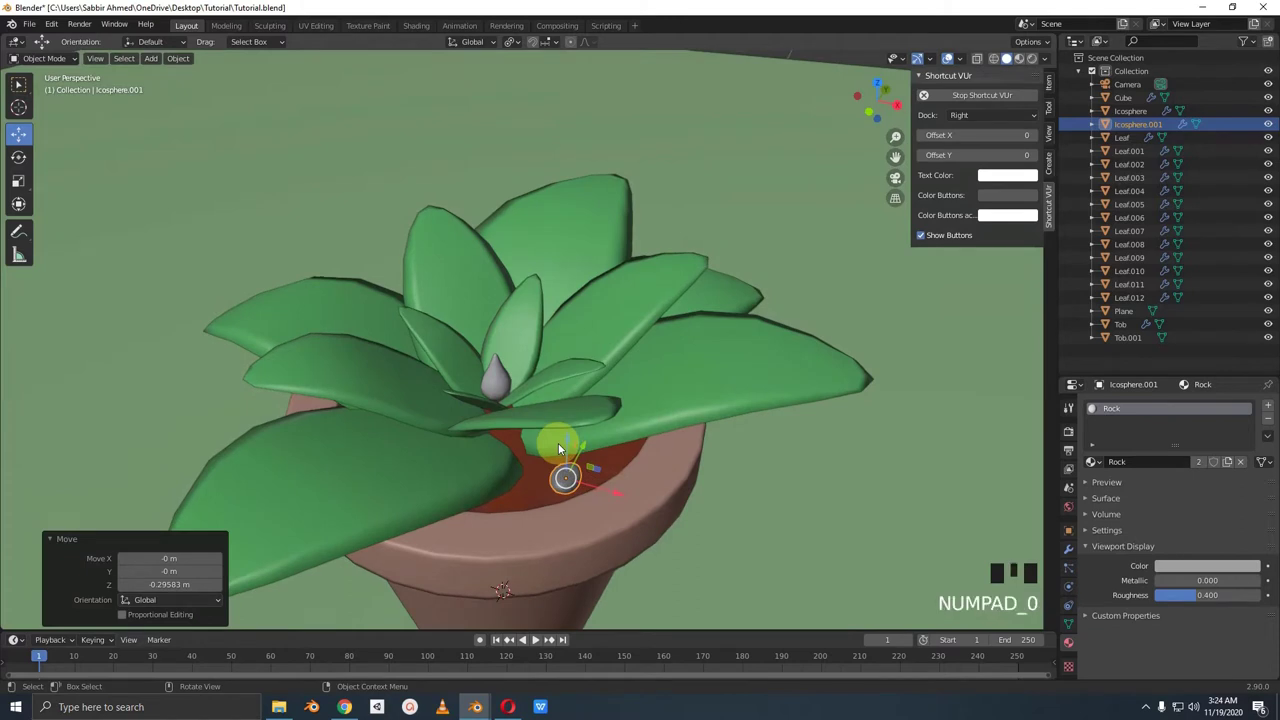
pyautogui.press('ctrl+s')
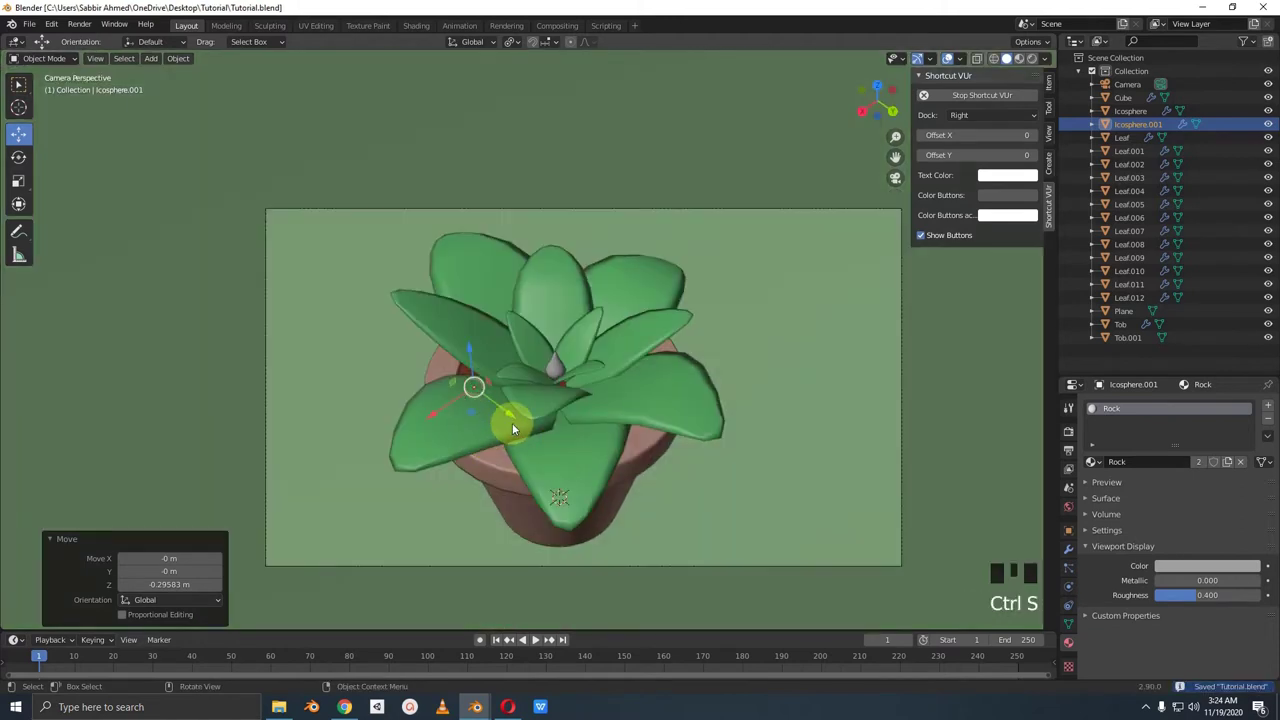
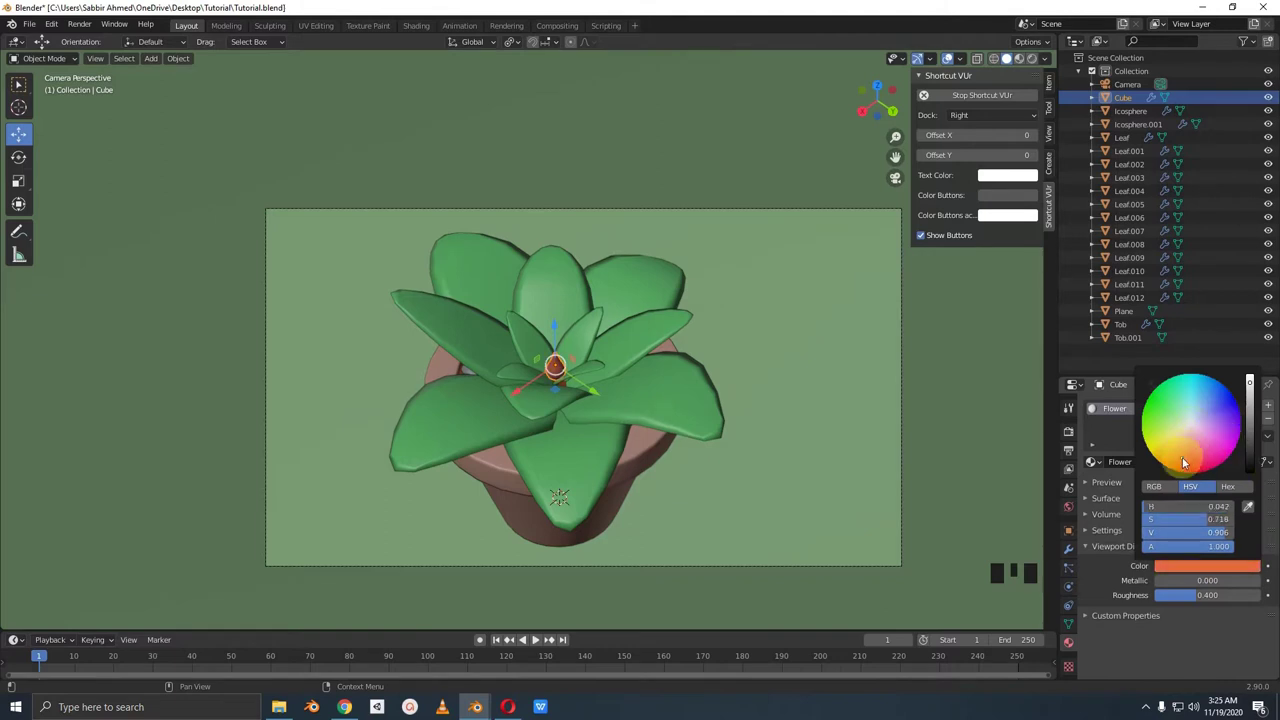
# Step: Select one of the succulent's leaves and save Tutorial.blend again
pyautogui.click(619, 363)
pyautogui.click(656, 412)
pyautogui.press('ctrl+s')
pyautogui.scroll(-3)
pyautogui.middleClick(634, 444)
pyautogui.press('ctrl+s')
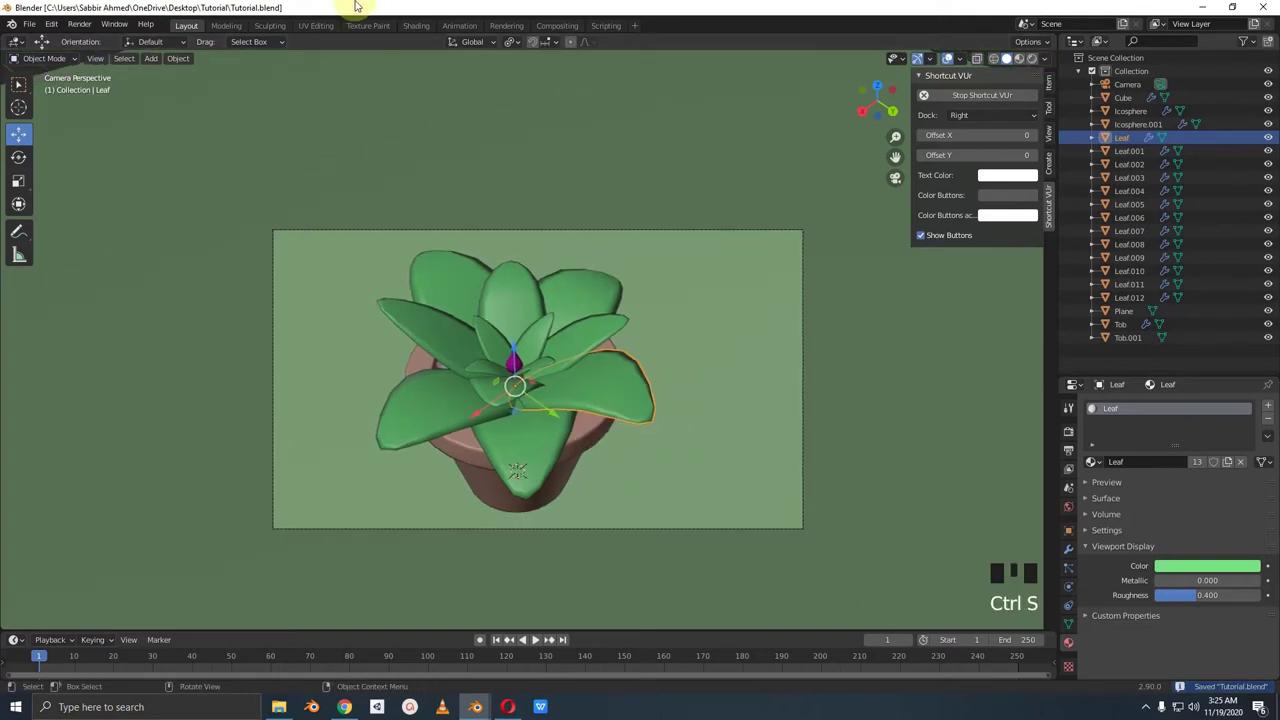
# Step: In the Shading workspace camera view, switch the render engine to Cycles and save
pyautogui.moveTo(424, 29); pyautogui.dragTo(553, 159)
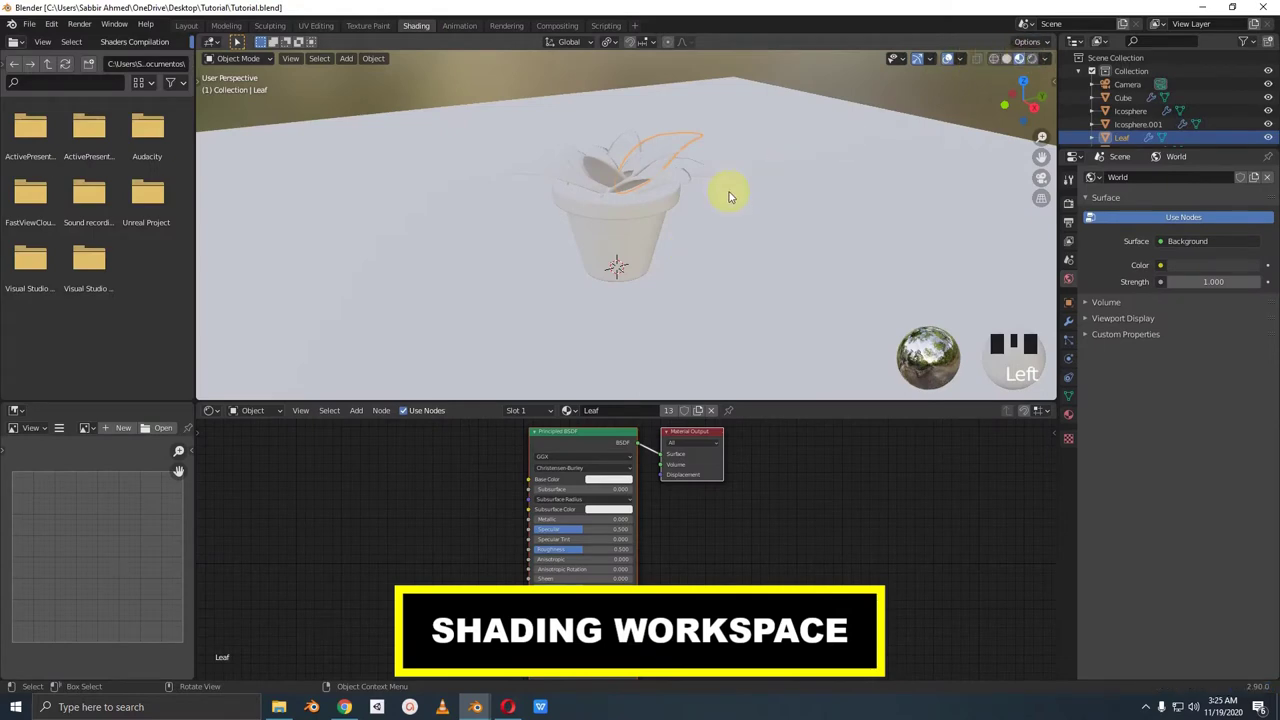
pyautogui.press('KP_0')
pyautogui.moveTo(667, 220); pyautogui.dragTo(1036, 68)
pyautogui.click(1036, 68)
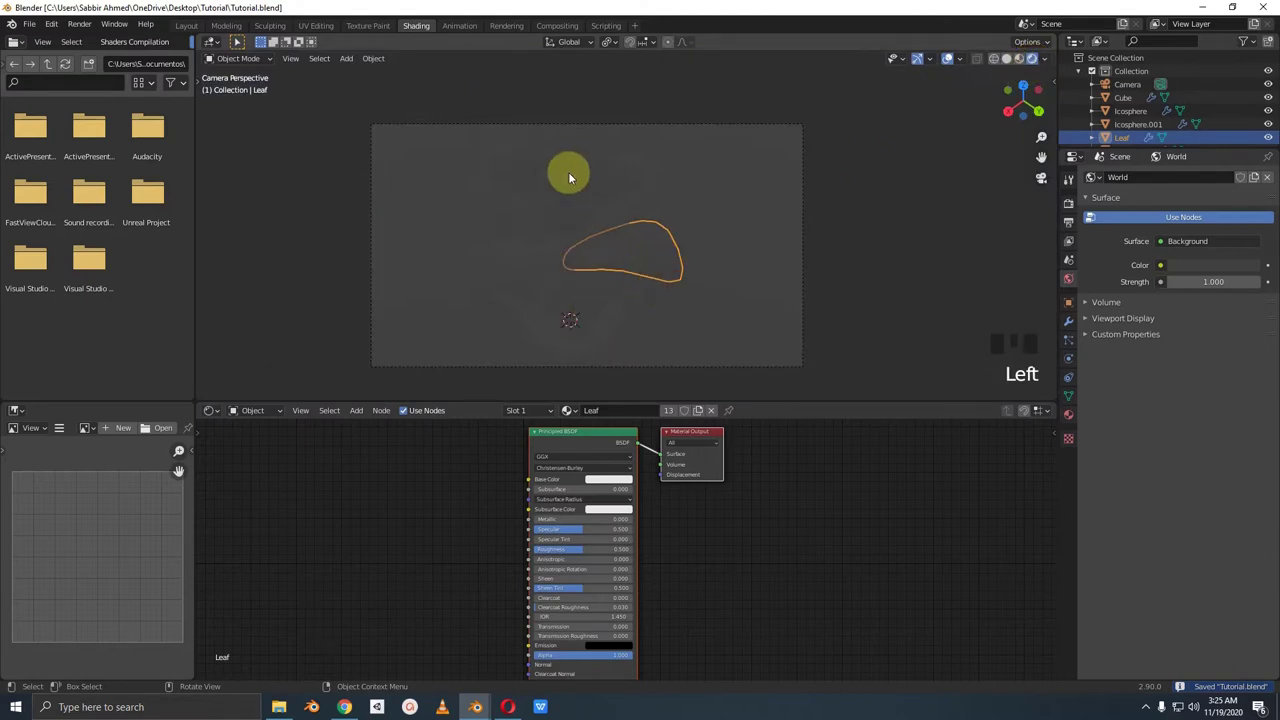
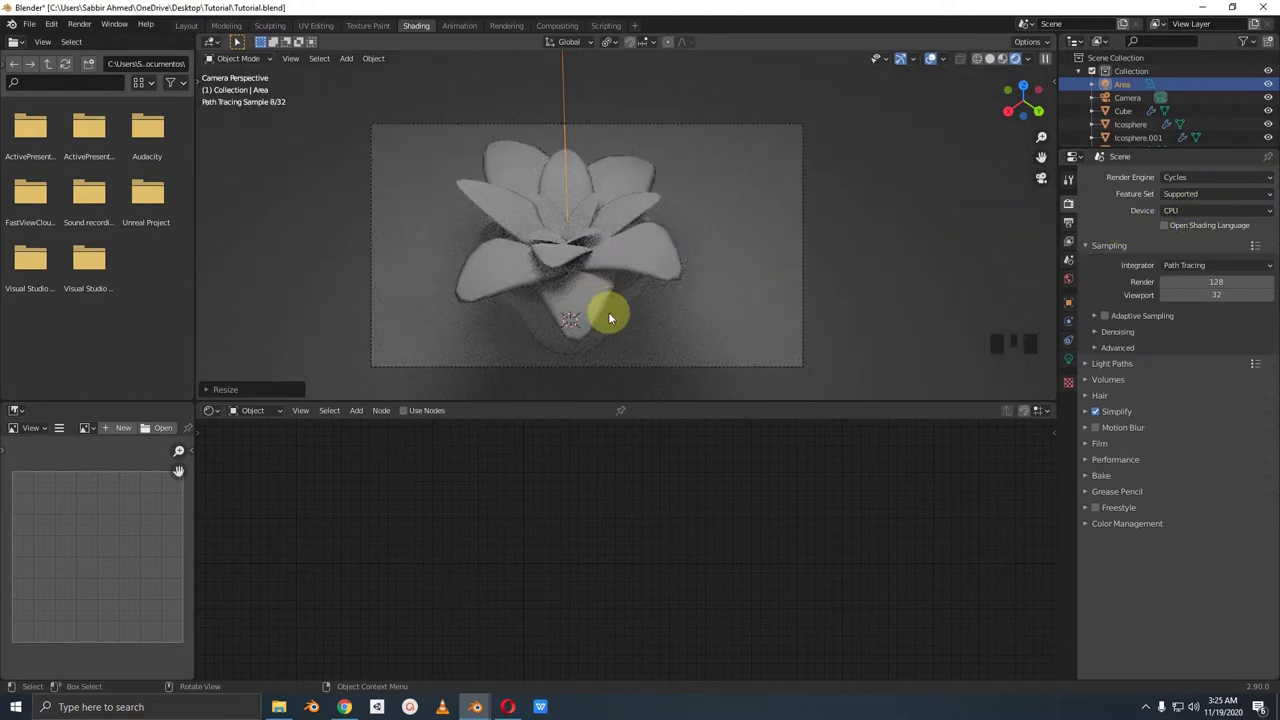
pyautogui.middleClick(610, 296)
pyautogui.press('ctrl+s')
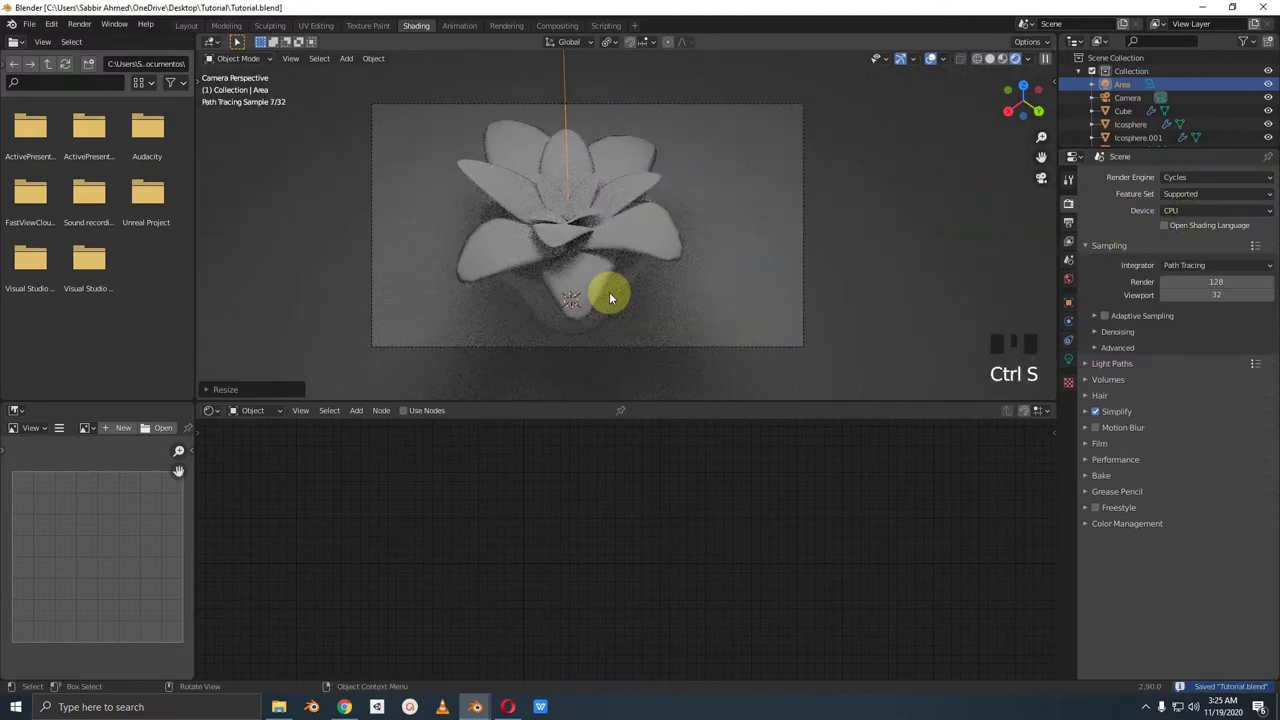
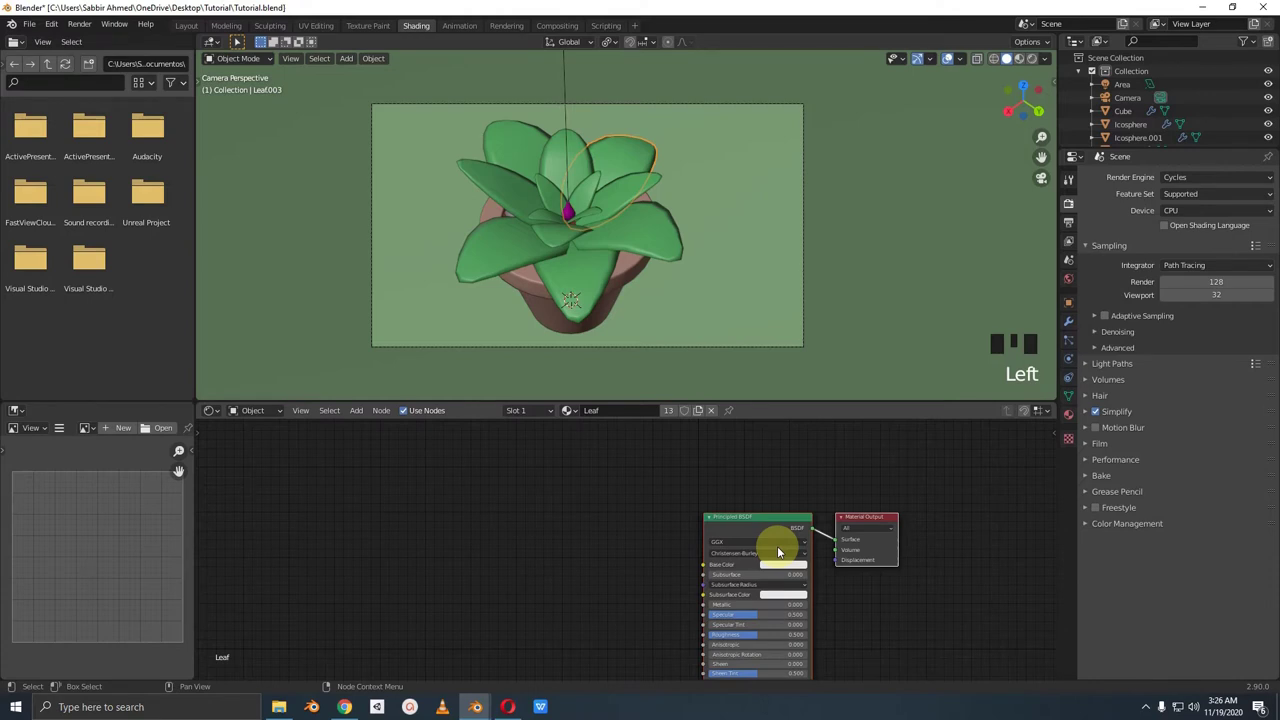
# Step: Zoom in on the succulent and select one of its leaves
pyautogui.moveTo(629, 270); pyautogui.dragTo(605, 253)
pyautogui.scroll(3)
pyautogui.moveTo(630, 301); pyautogui.dragTo(578, 324)
pyautogui.scroll(3)
pyautogui.scroll(-3)
pyautogui.click(538, 294)
pyautogui.scroll(-3)
pyautogui.moveTo(527, 289); pyautogui.dragTo(468, 284)
# Step: Duplicate the leaf with Shift+D, clear its rotation, and rotate it upright beside the plant
pyautogui.press('shift+d')
pyautogui.scroll(-3)
pyautogui.press('alt+r')
pyautogui.press('KP_0')
pyautogui.press('r')
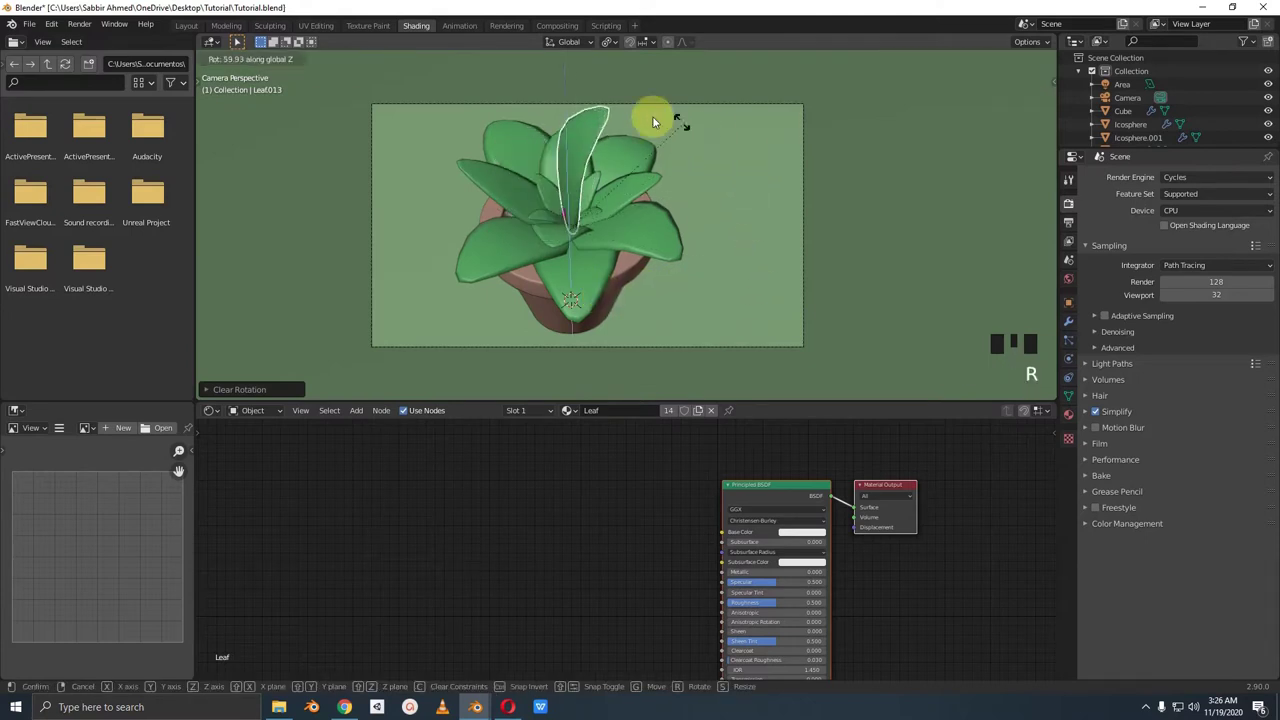
pyautogui.press('r')
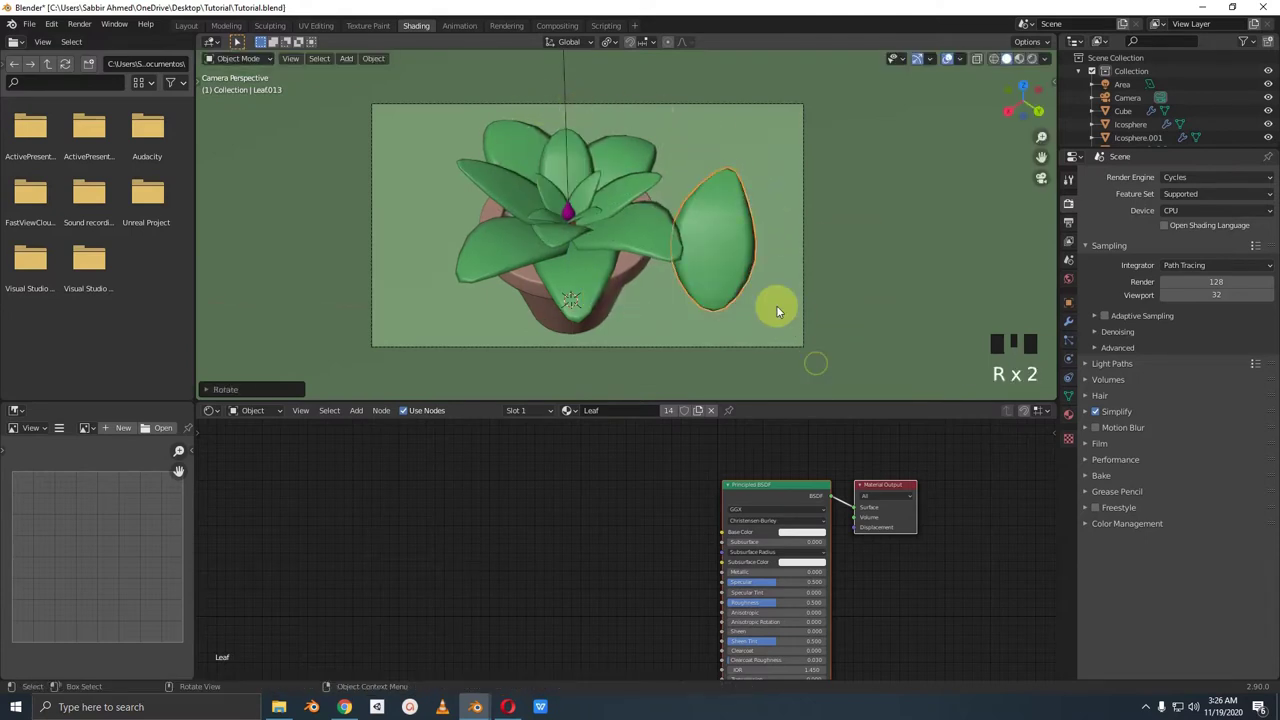
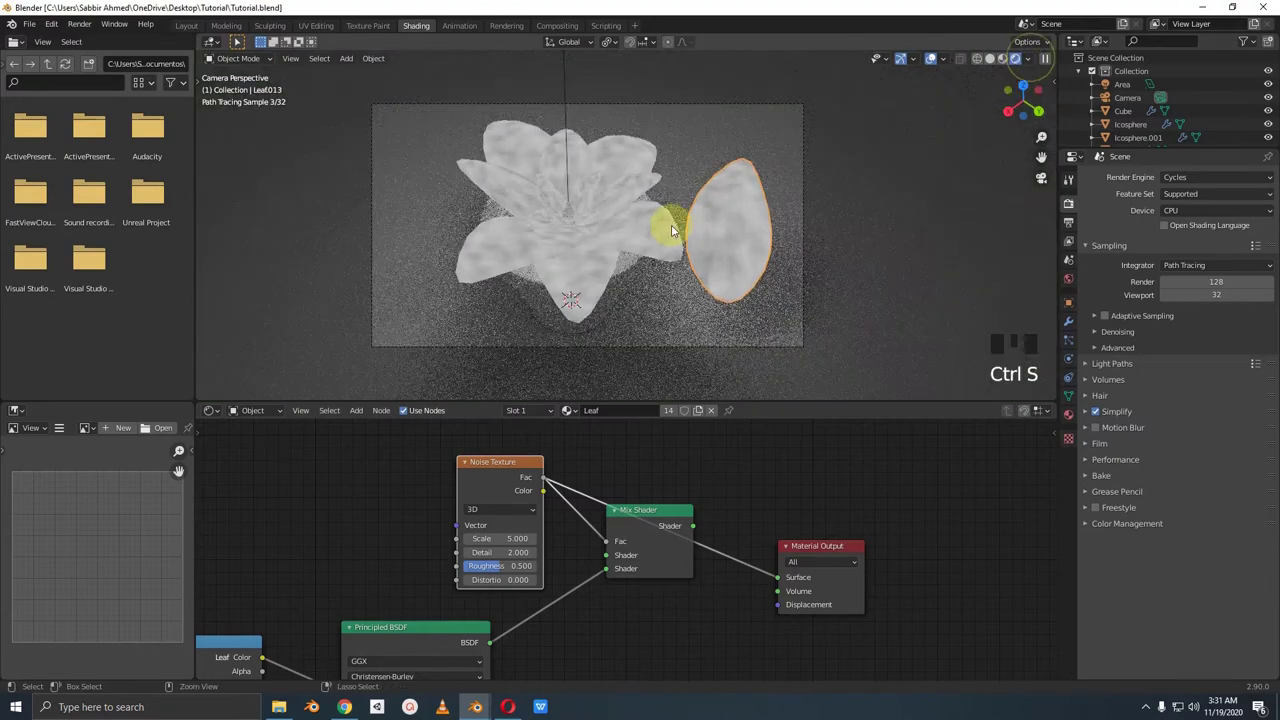
# Step: Scroll the Shader Editor around the leaf material's Noise Texture nodes
pyautogui.scroll(3)
pyautogui.scroll(-3)
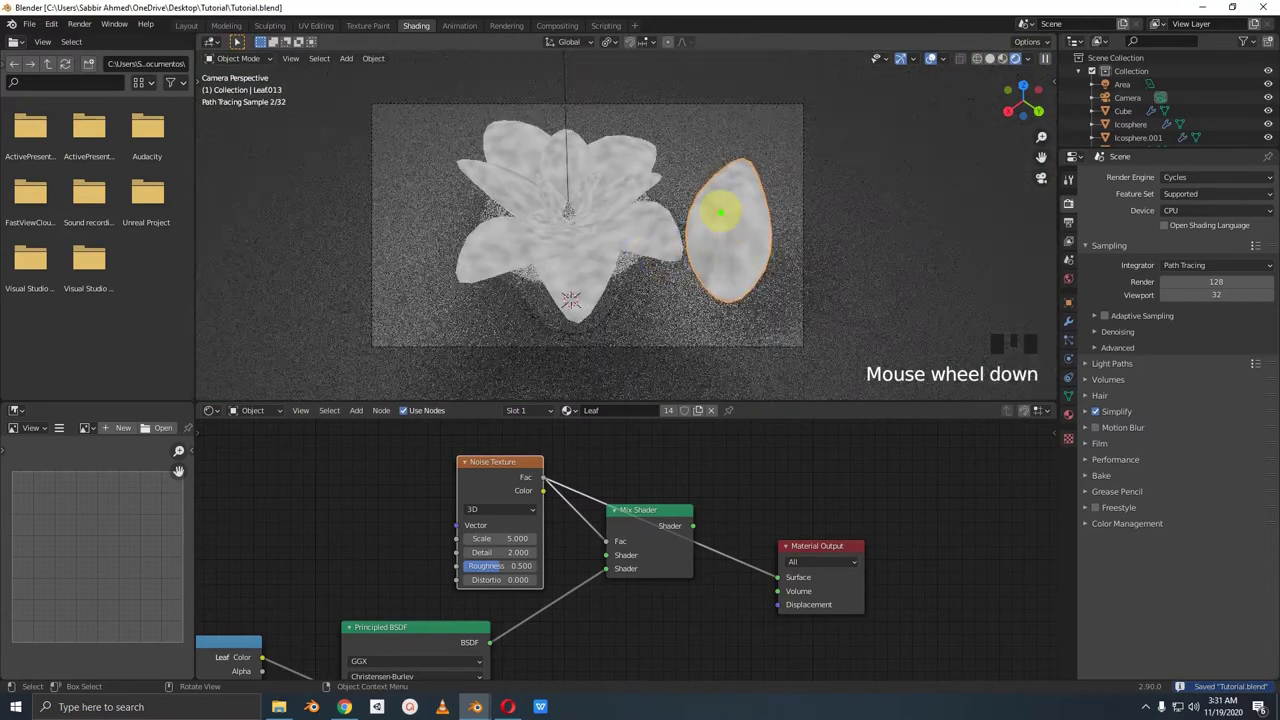
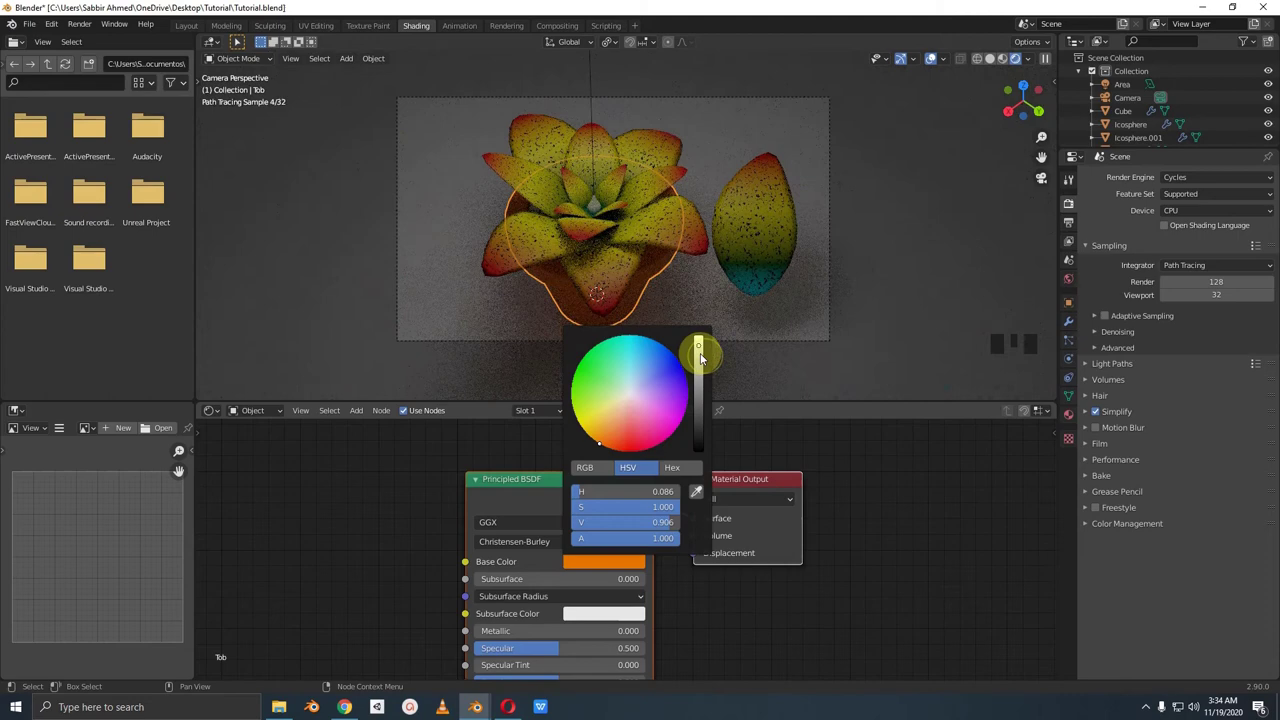
# Step: Select the ground plane before placing the area light above the potted plant
pyautogui.click(726, 141)
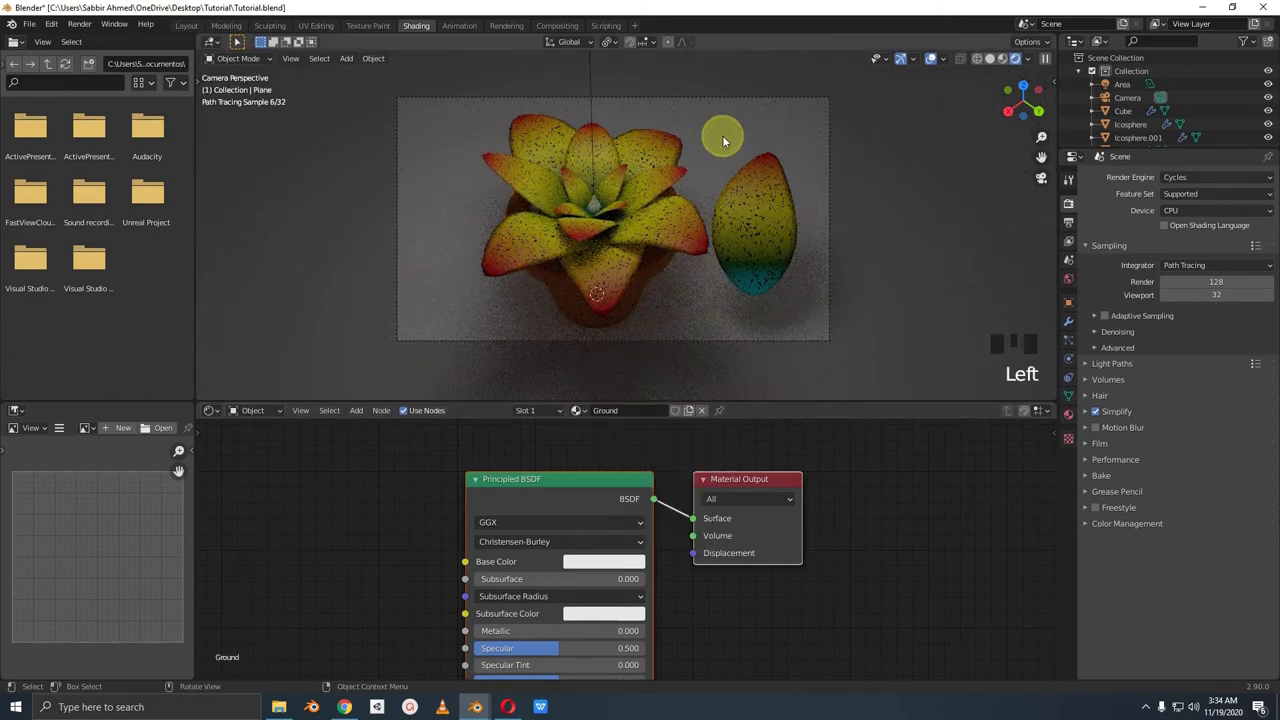
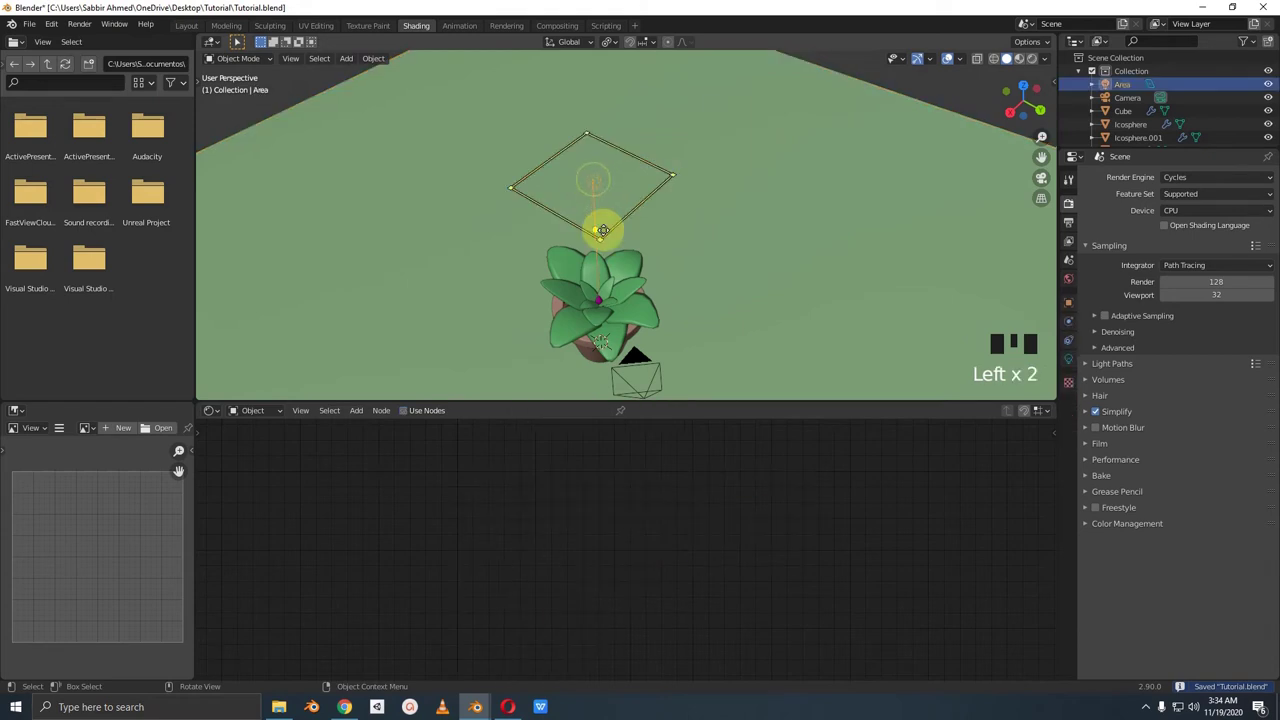
# Step: View the scene from above and through the camera, then save the file
pyautogui.press('KP_Decimal')
pyautogui.press('KP_0')
pyautogui.press('KP_0')
pyautogui.press('KP_0')
pyautogui.press('KP_0')
pyautogui.press('ctrl+s')
pyautogui.scroll(-3)
# Step: Duplicate the area light twice and move and rotate each copy to shine at the plant from a different side
pyautogui.press('KP_7')
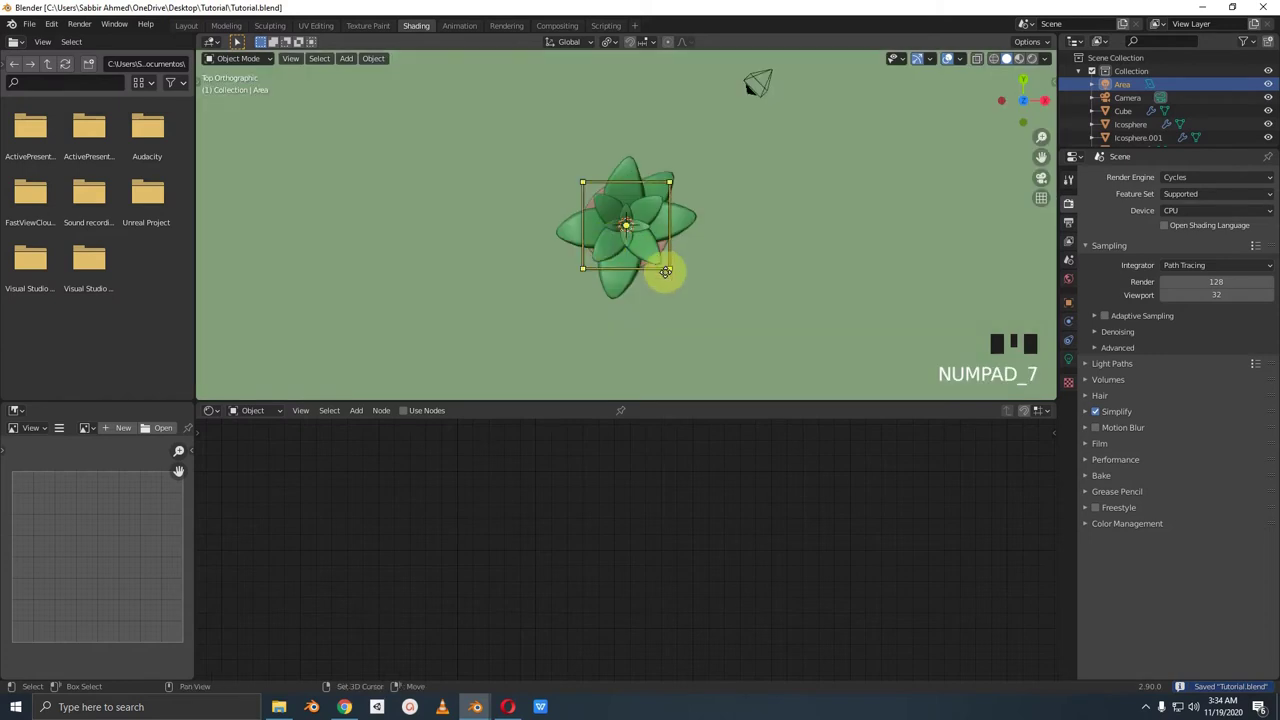
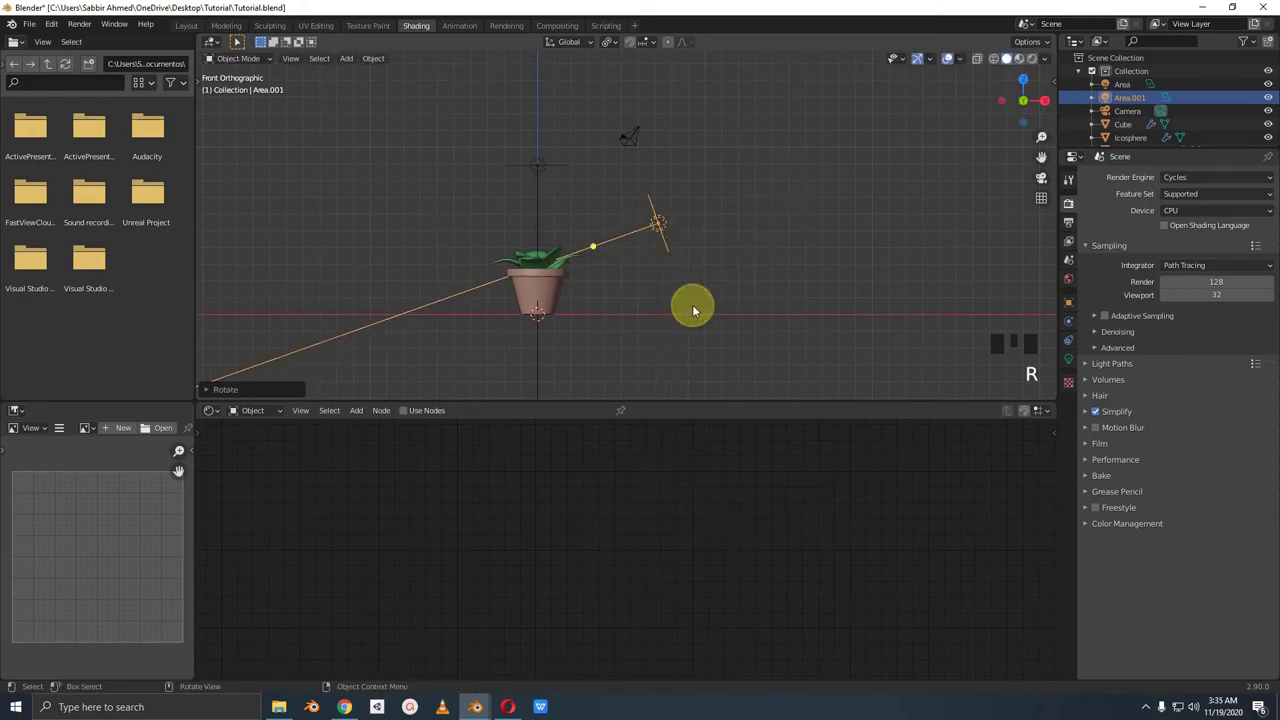
pyautogui.press('KP_7')
pyautogui.press('g')
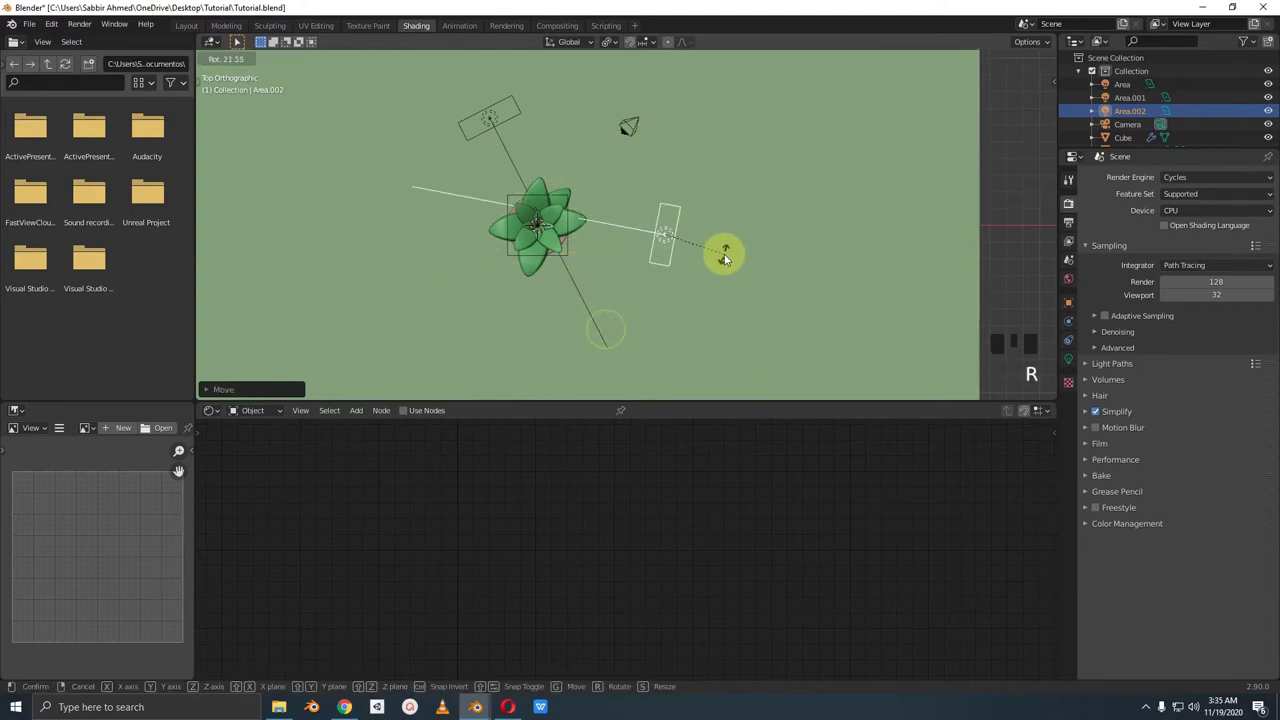
pyautogui.press('KP_2')
pyautogui.press('g')
pyautogui.press('KP_7')
pyautogui.press('r')
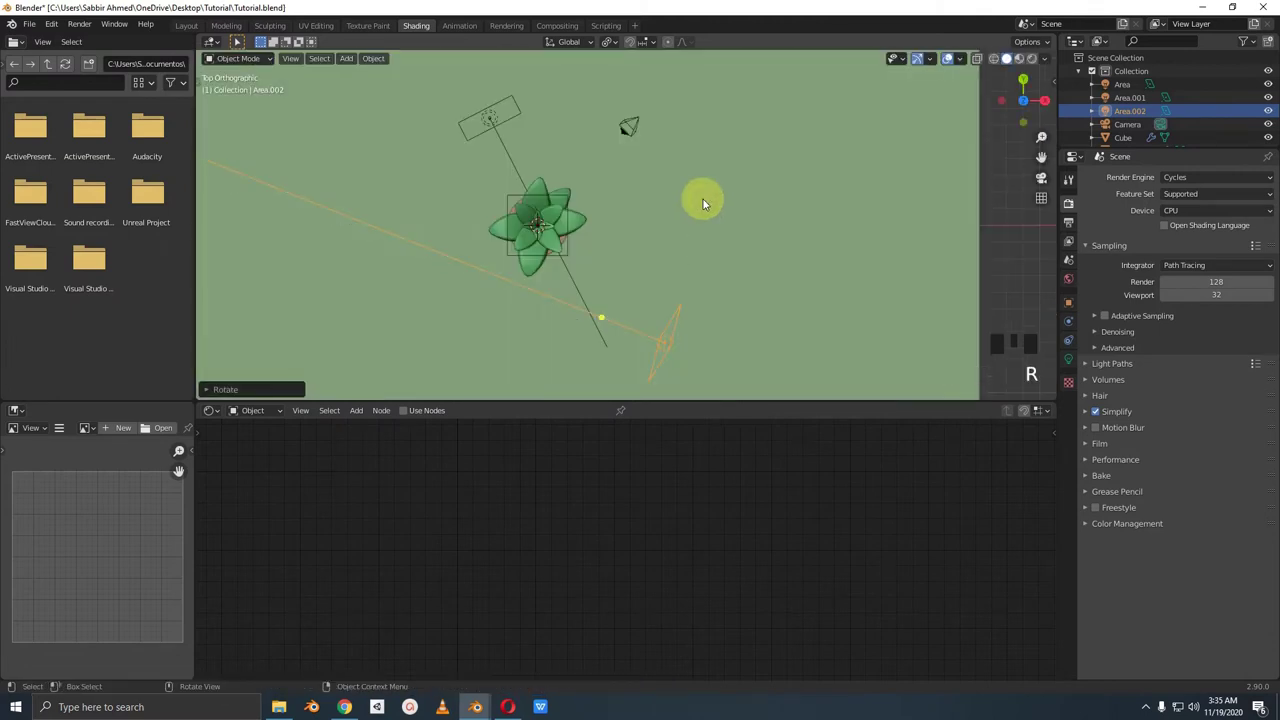
pyautogui.press('KP_0')
# Step: Look through the scene camera and preview the three-light setup in rendered shading
pyautogui.scroll(3)
pyautogui.middleClick(688, 215)
pyautogui.scroll(3)
pyautogui.press('ctrl+s')
pyautogui.click(1038, 64)
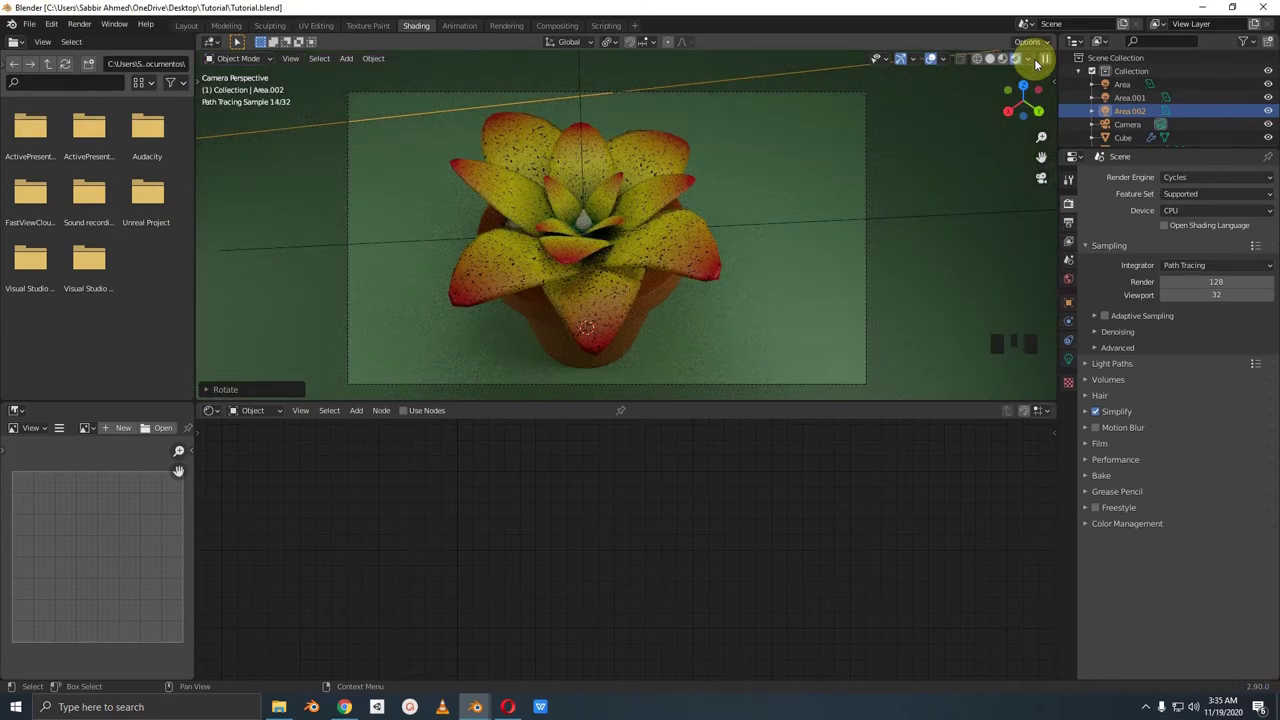
# Step: Give the centre flower a magenta emission colour and check the glow in the rendered preview
pyautogui.click(1000, 65)
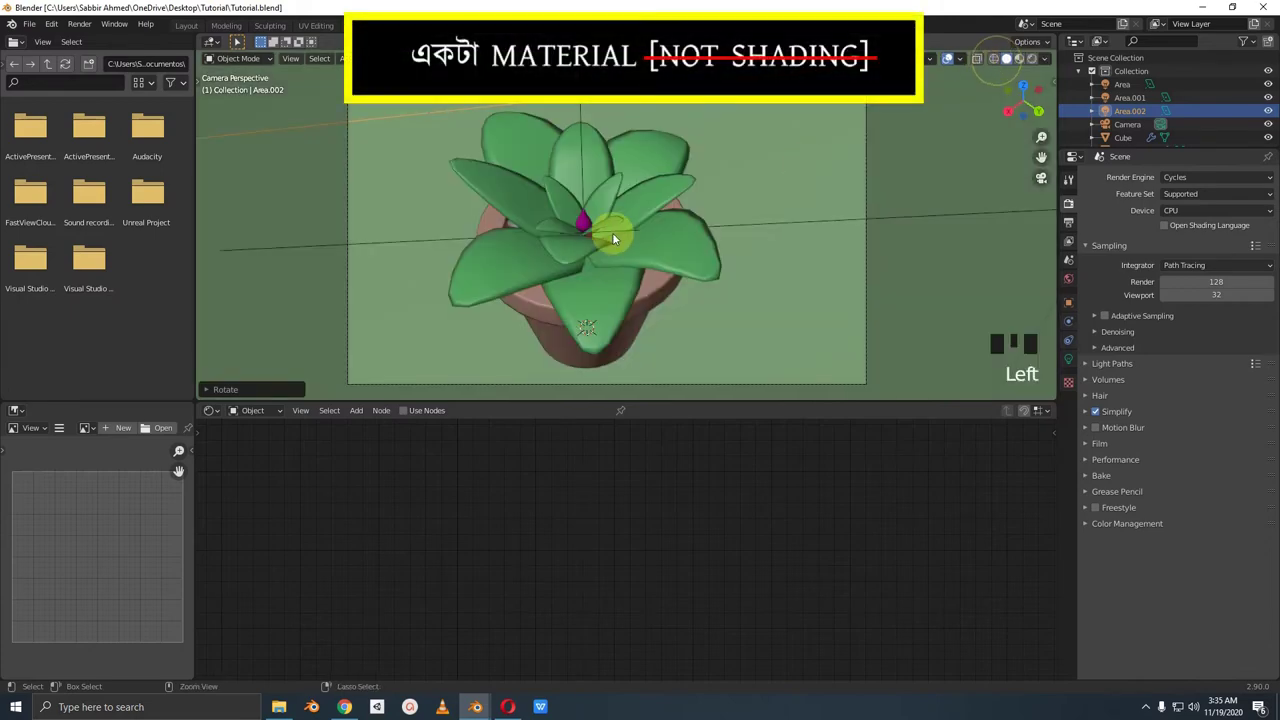
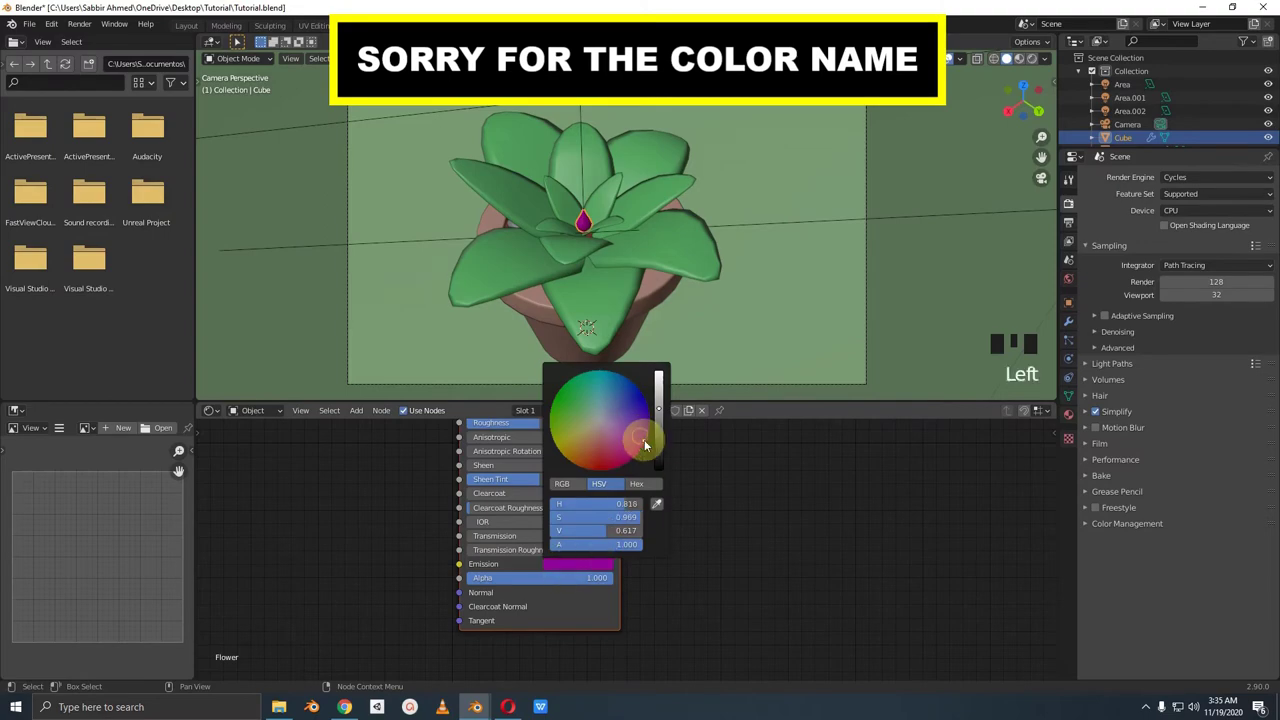
pyautogui.click(1032, 59)
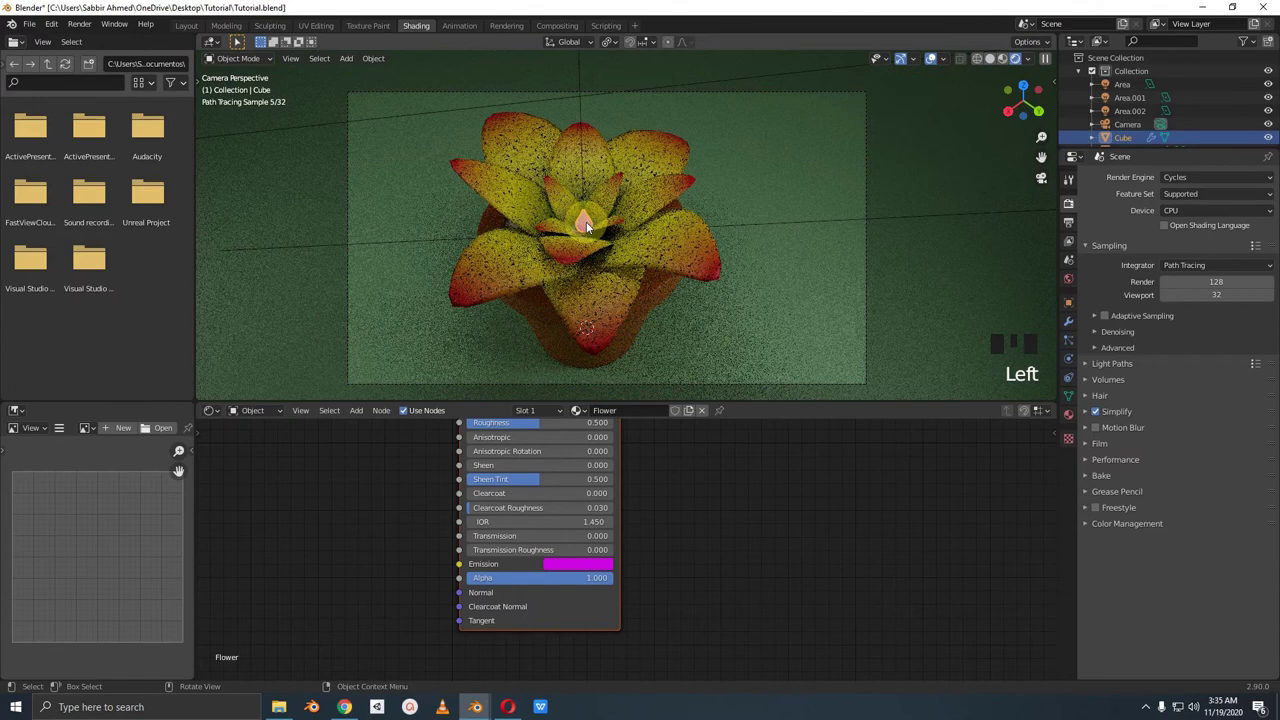
pyautogui.moveTo(991, 59); pyautogui.dragTo(924, 105)
pyautogui.scroll(-3)
pyautogui.moveTo(640, 266); pyautogui.dragTo(633, 249)
pyautogui.press('shift+a')
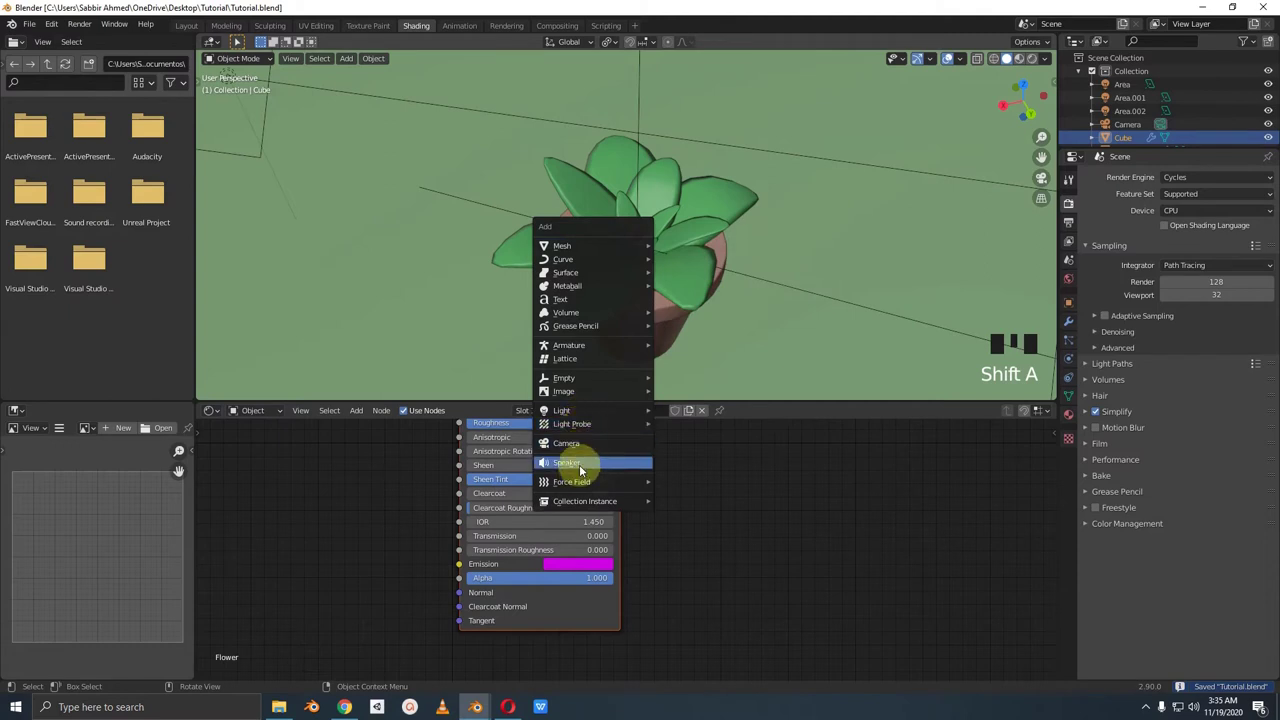
# Step: Add a point light, colour it pink and move it toward the flower at the plant's centre
pyautogui.moveTo(688, 345); pyautogui.dragTo(759, 357)
pyautogui.press('g')
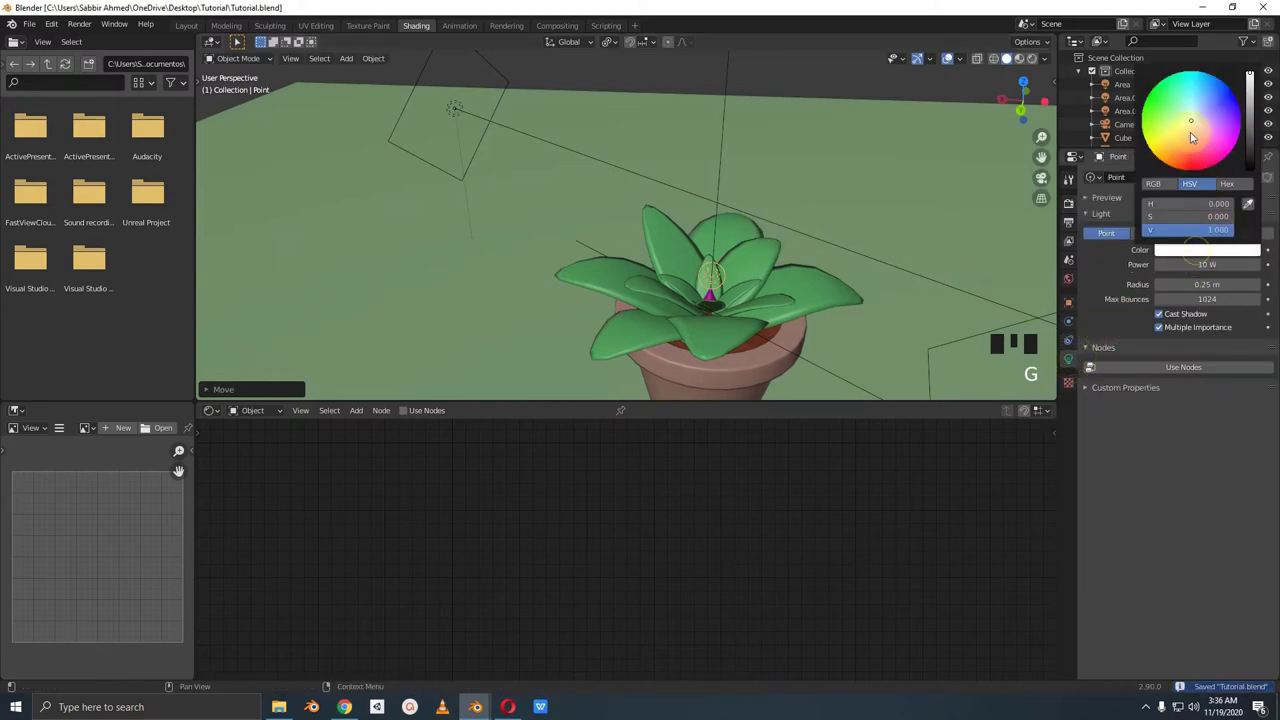
pyautogui.click(1195, 124)
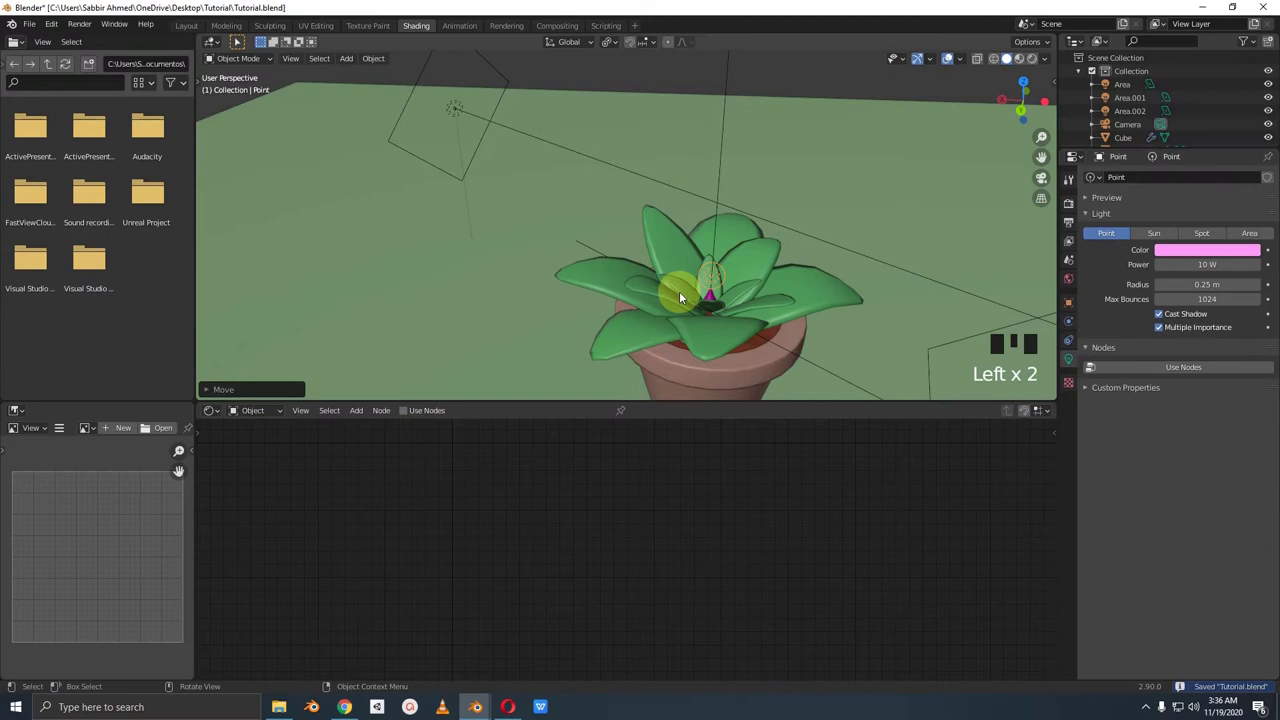
pyautogui.press('KP_0')
pyautogui.scroll(3)
# Step: Nudge the pink point light into the flower centre and set its power to 50 W
pyautogui.moveTo(633, 232); pyautogui.dragTo(718, 249)
pyautogui.scroll(3)
pyautogui.moveTo(684, 231); pyautogui.dragTo(661, 223)
pyautogui.scroll(3)
pyautogui.press('g')
pyautogui.press('KP_0')
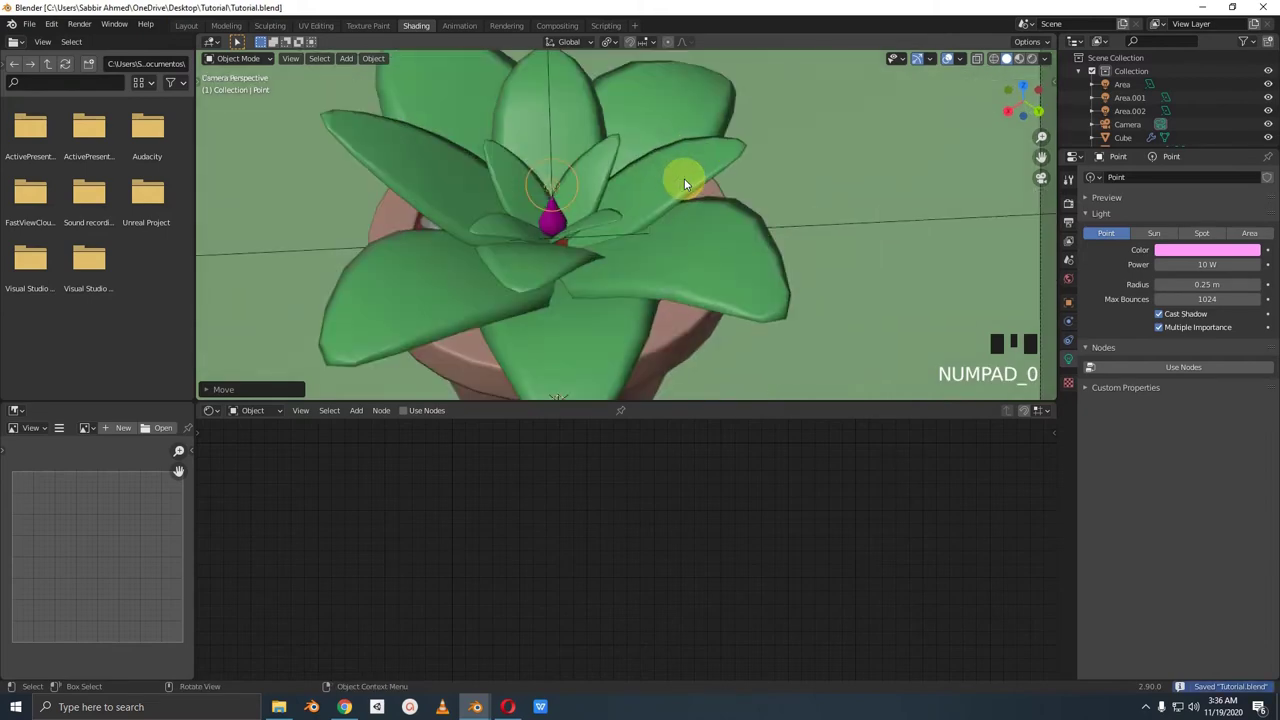
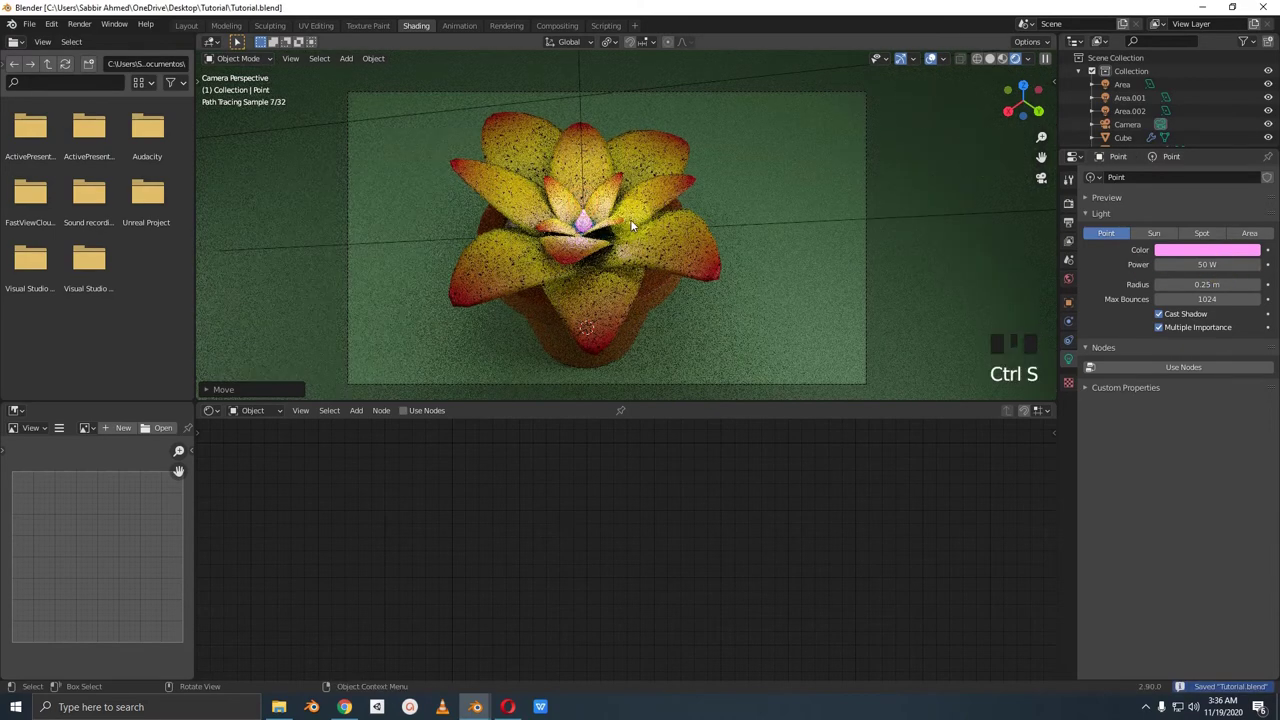
# Step: Orbit around the scene and select the main area light
pyautogui.scroll(-3)
pyautogui.scroll(3)
pyautogui.middleClick(649, 231)
pyautogui.scroll(-3)
pyautogui.click(888, 215)
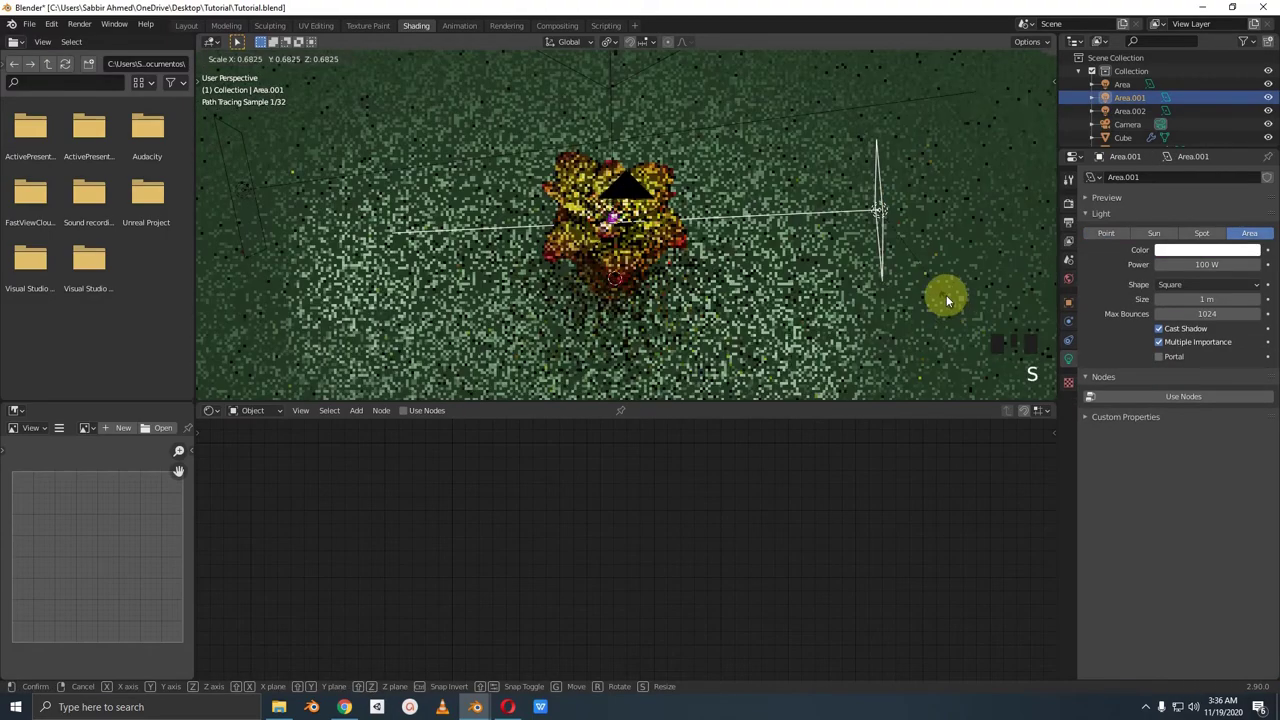
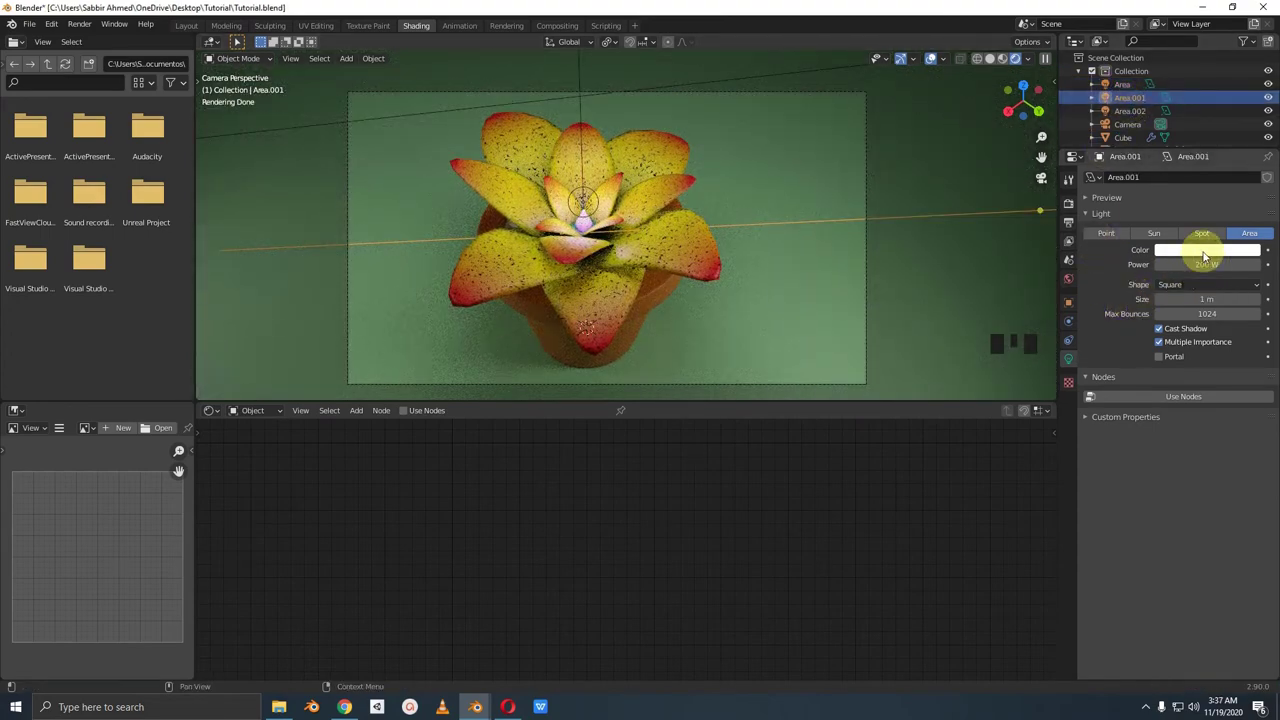
# Step: Change the area light's colour from white to a pale warm cream on the colour wheel
pyautogui.click(1197, 125)
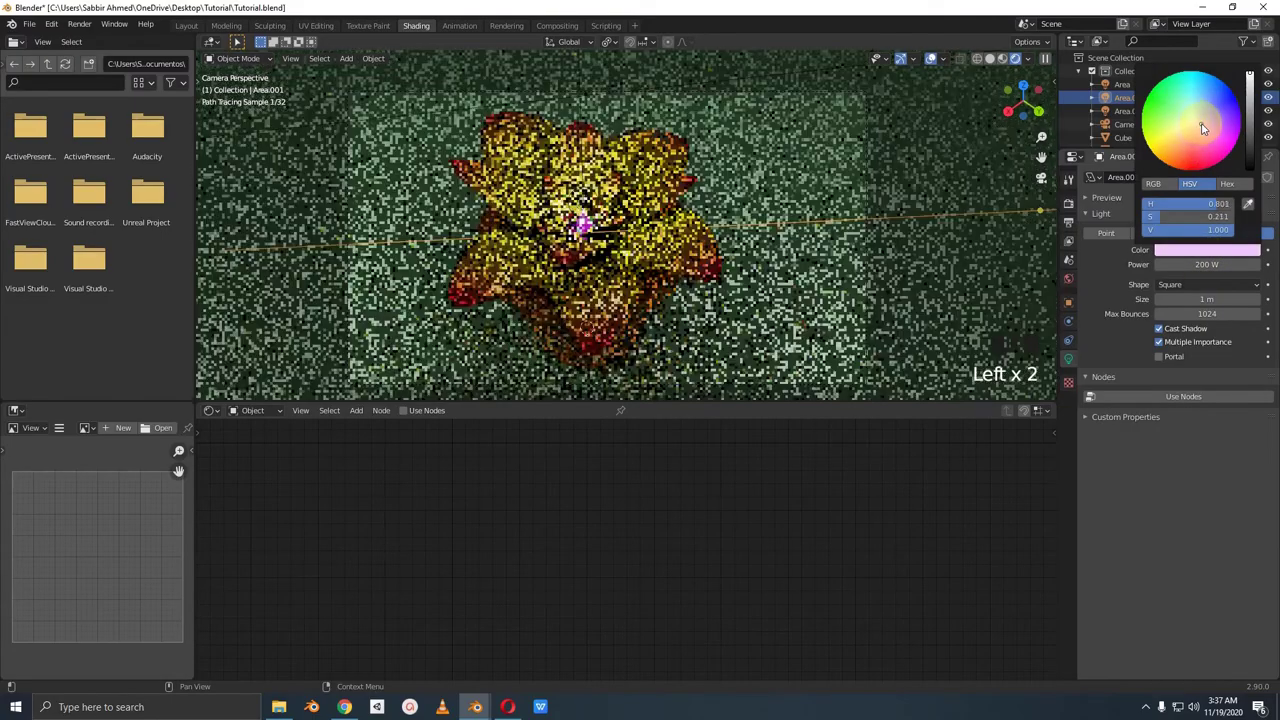
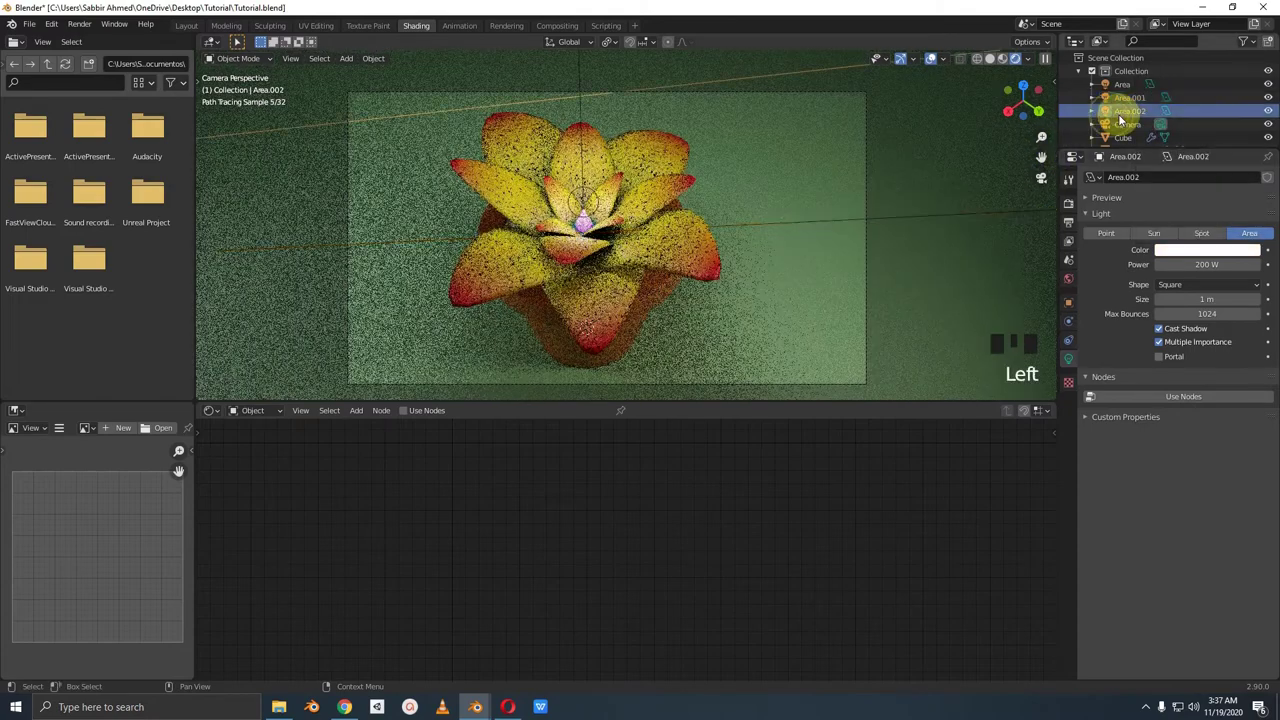
pyautogui.click(1190, 253)
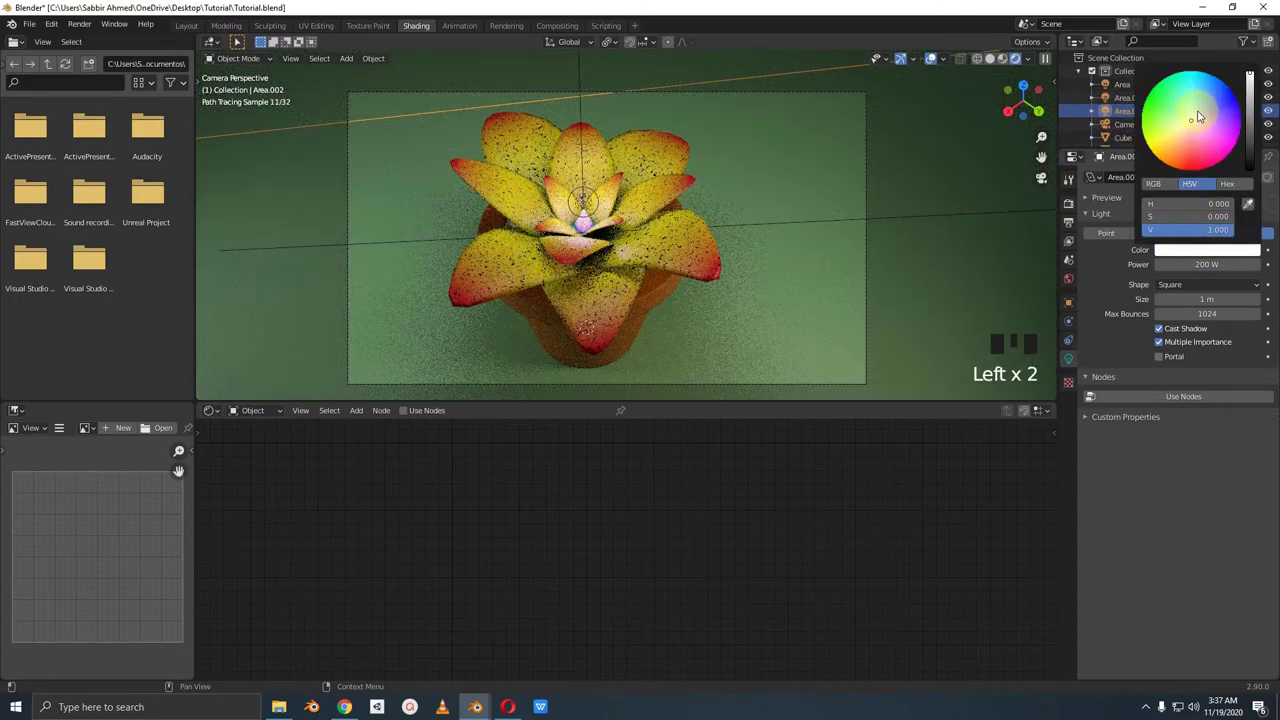
pyautogui.moveTo(1126, 87); pyautogui.dragTo(1130, 103)
pyautogui.click(1197, 256)
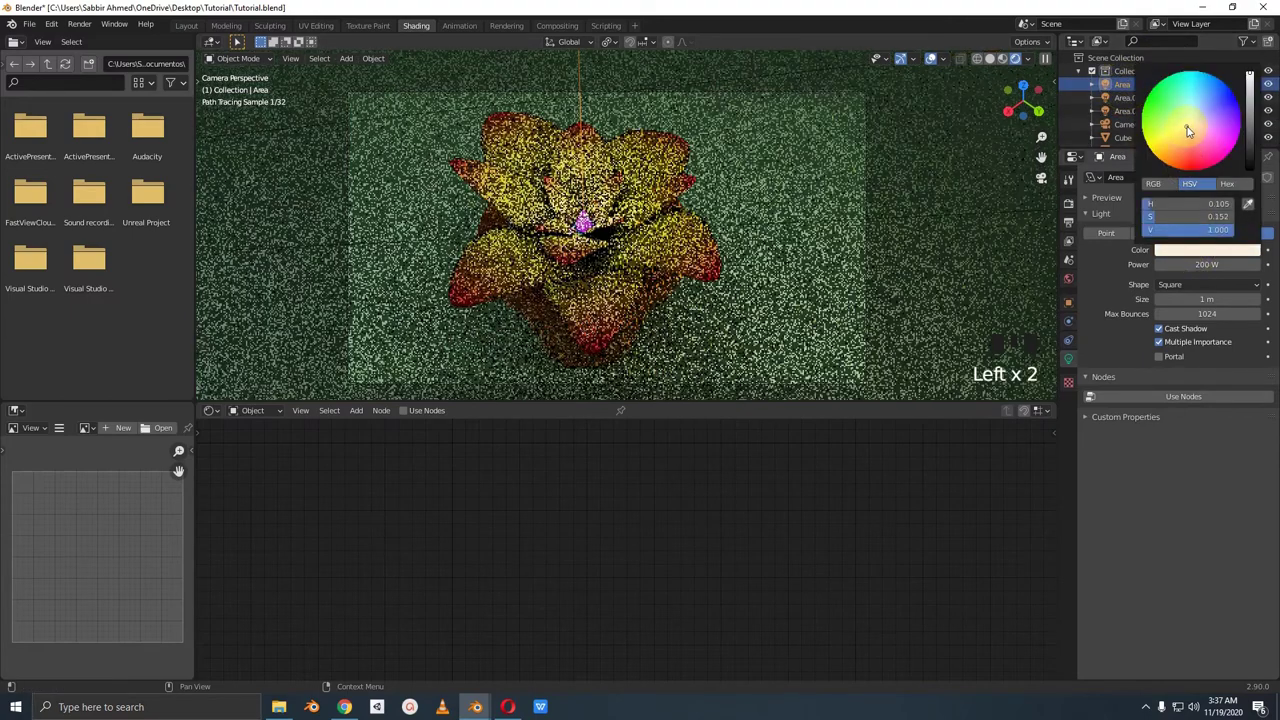
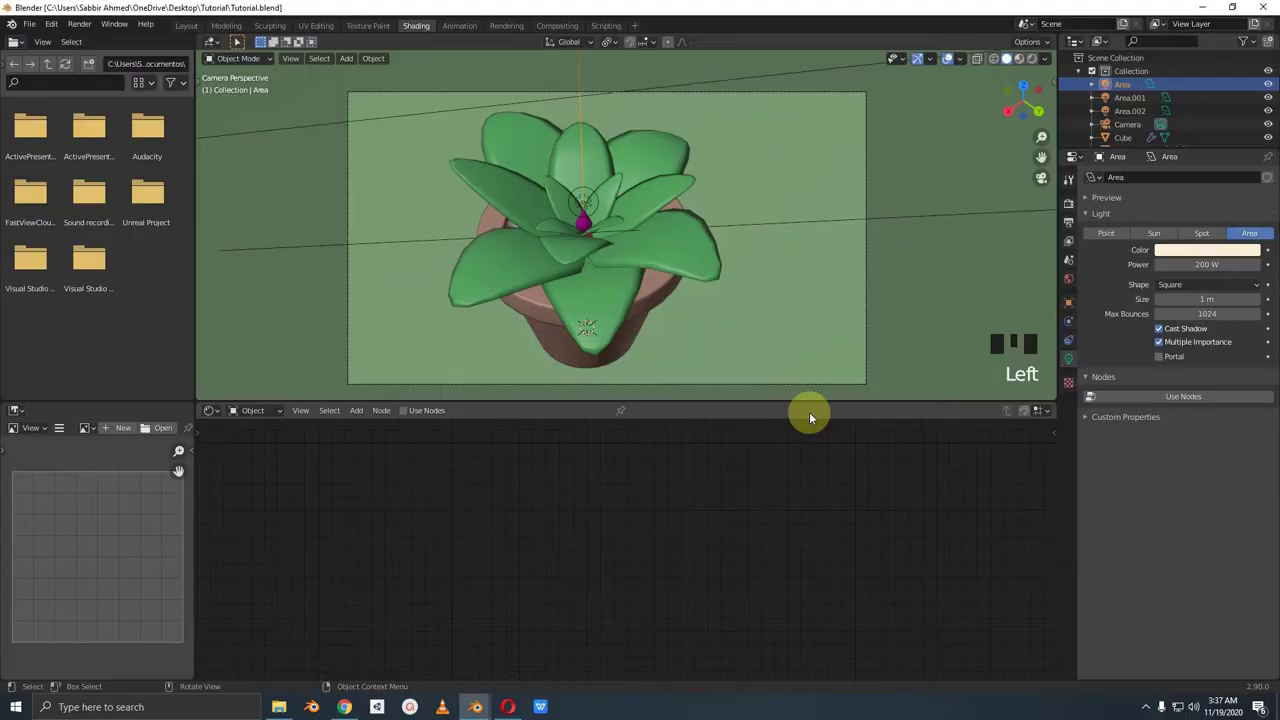
# Step: Save the file and add a spot light to the scene
pyautogui.moveTo(800, 288); pyautogui.dragTo(741, 289)
pyautogui.press('ctrl+s')
pyautogui.scroll(-3)
pyautogui.moveTo(740, 295); pyautogui.dragTo(730, 248)
pyautogui.press('shift+a')
pyautogui.scroll(-3)
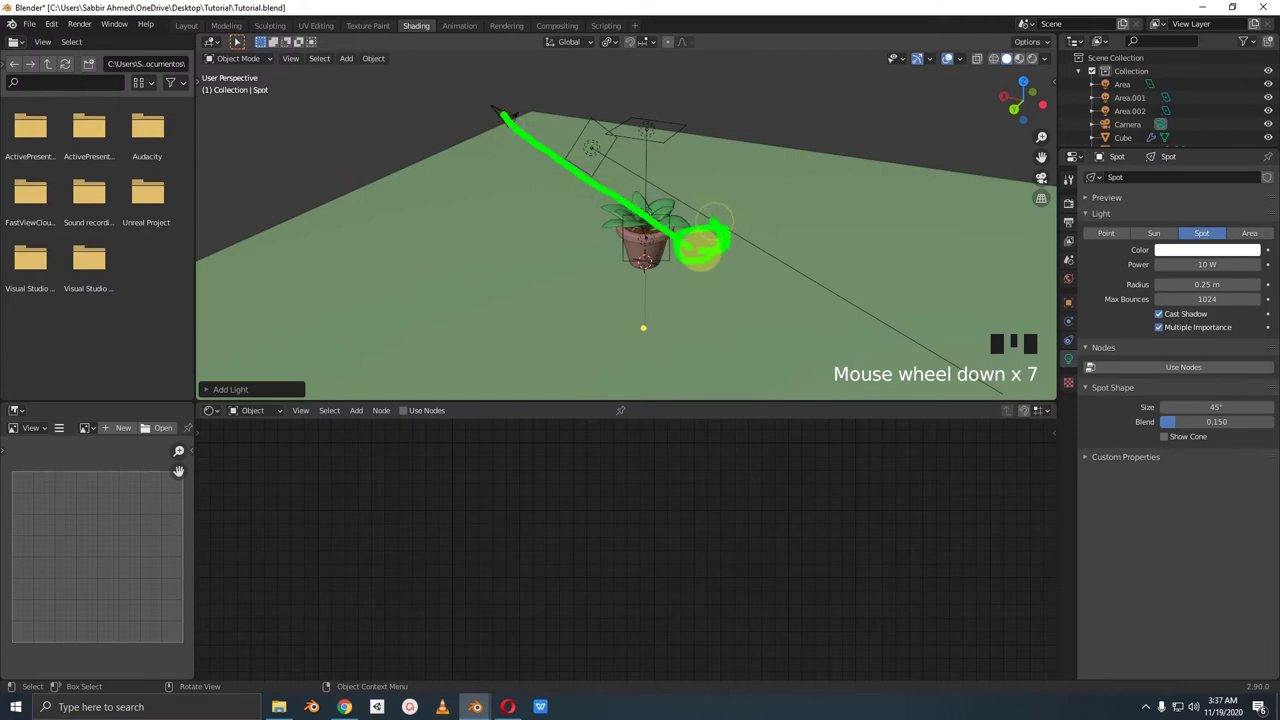
# Step: Move the spot light beside the pot and rotate it in front and top views to aim at the plant
pyautogui.press('g')
pyautogui.press('KP_1')
pyautogui.press('g')
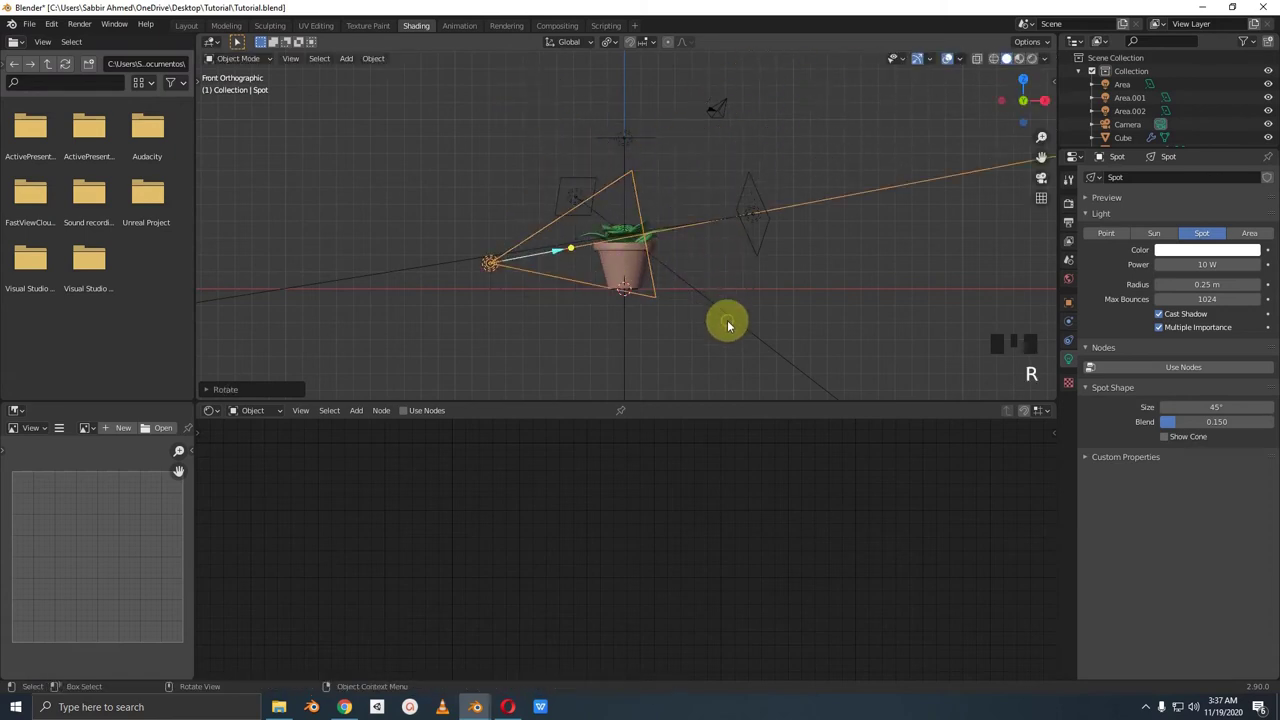
pyautogui.press('g')
pyautogui.press('KP_7')
pyautogui.press('r')
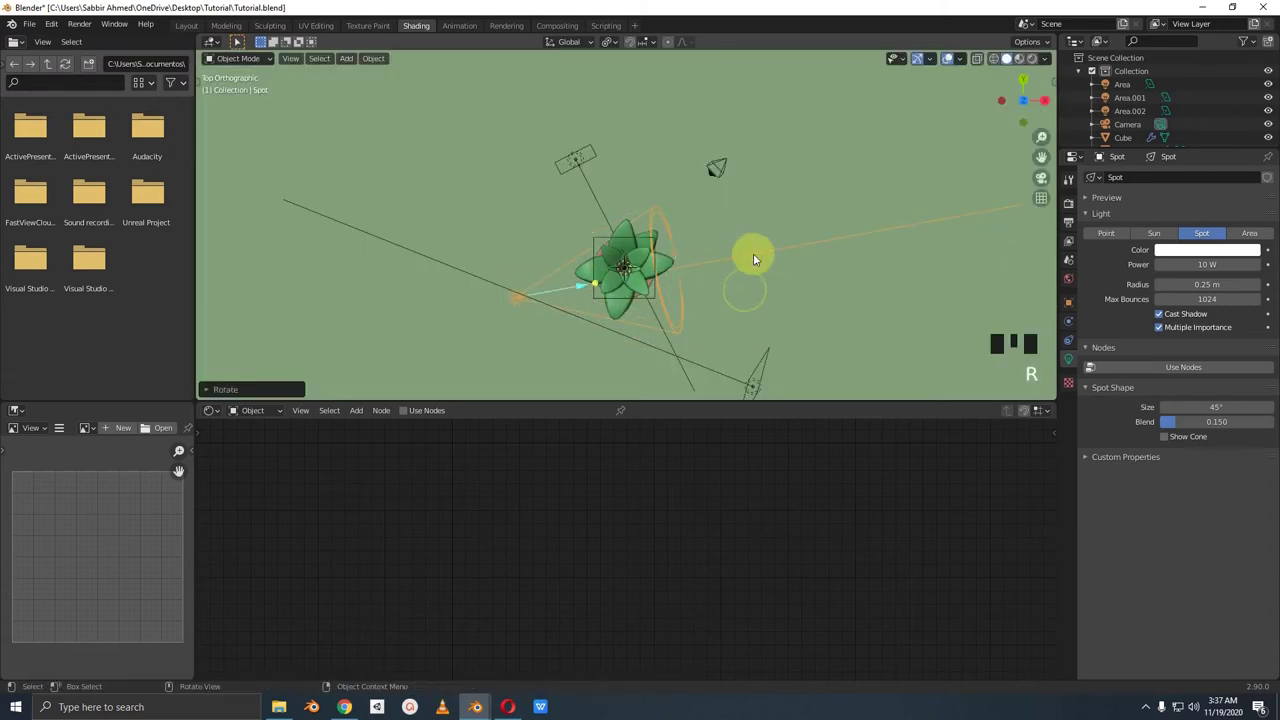
pyautogui.press('KP_1')
pyautogui.press('r')
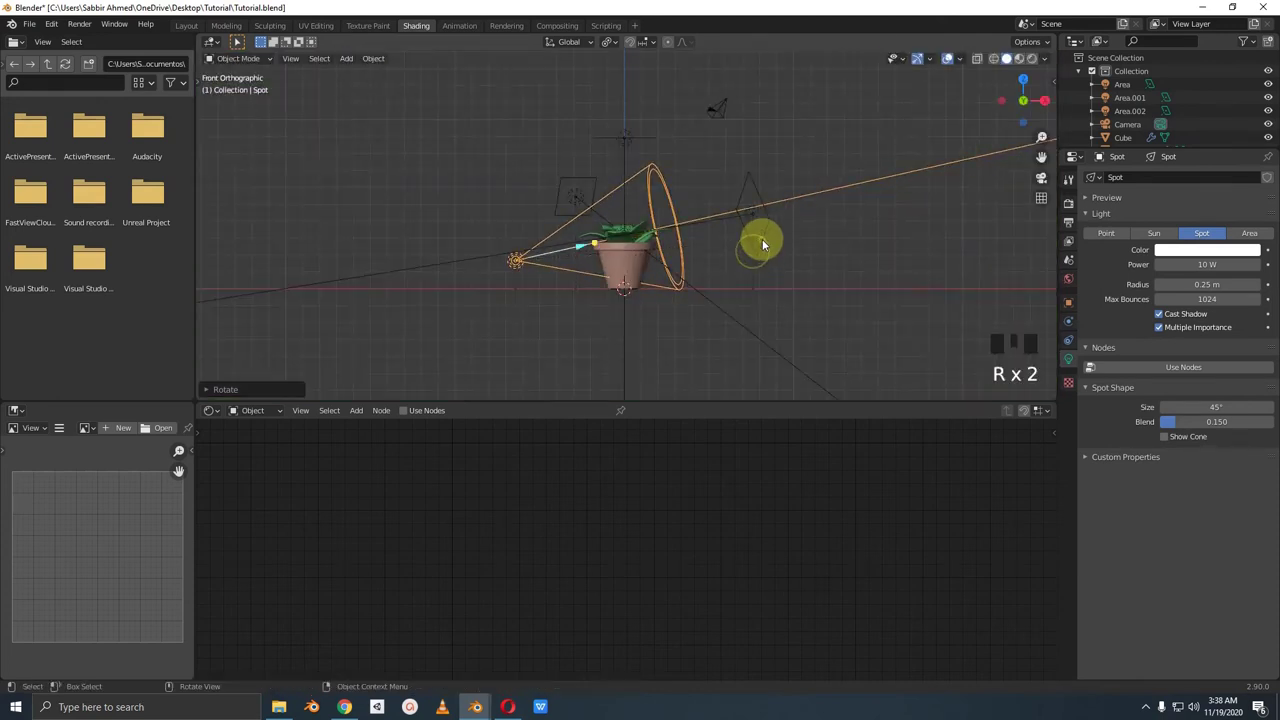
# Step: Orbit around the pot to check the spot light's aim
pyautogui.scroll(3)
pyautogui.moveTo(658, 281); pyautogui.dragTo(720, 313)
pyautogui.scroll(3)
pyautogui.moveTo(698, 290); pyautogui.dragTo(668, 257)
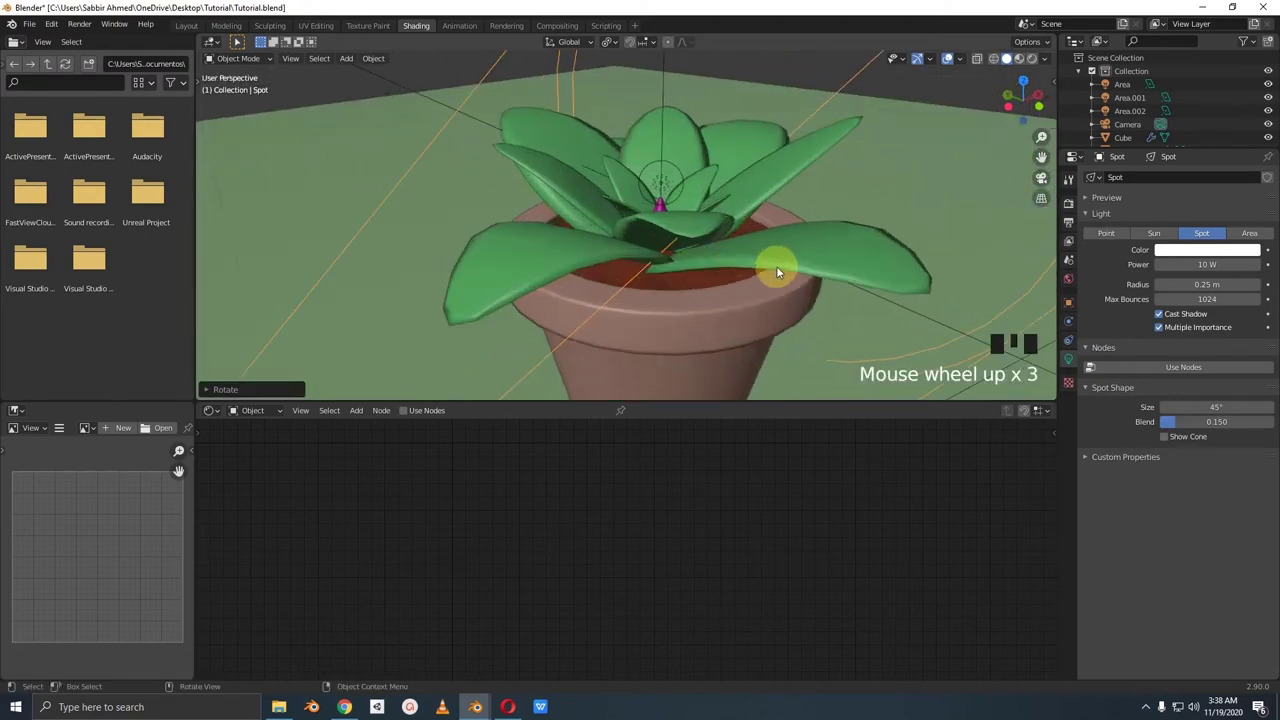
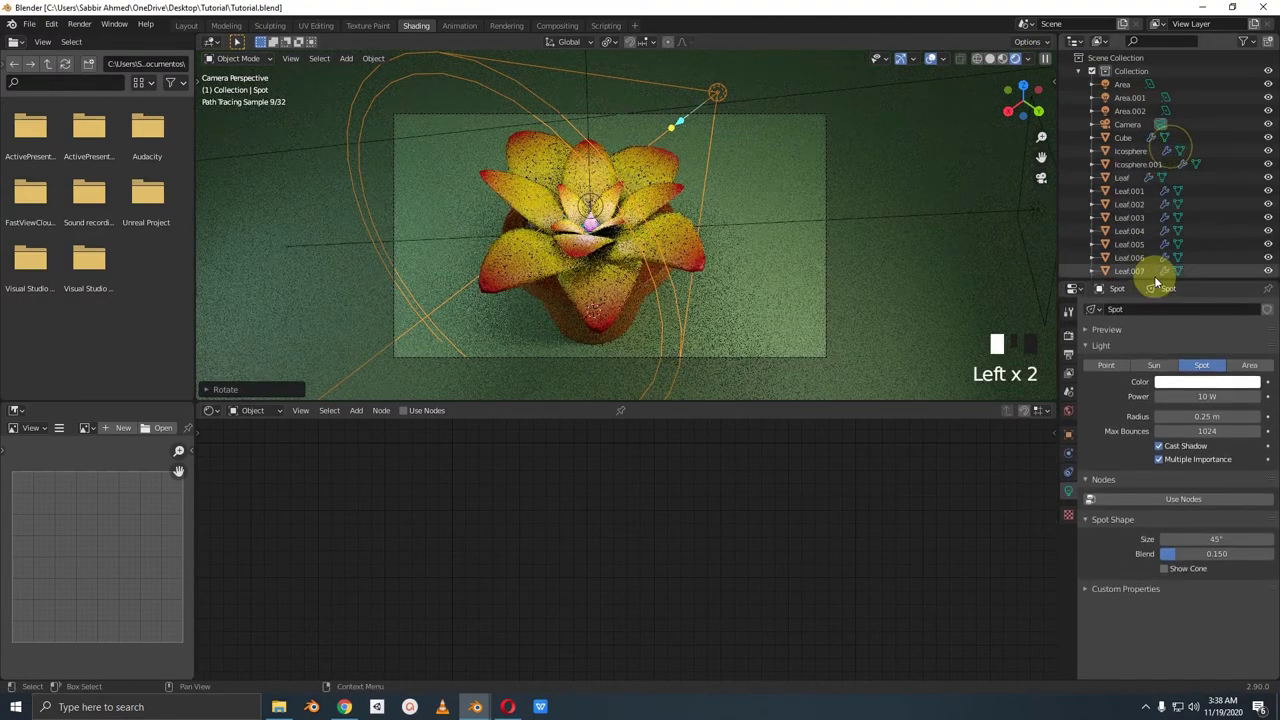
# Step: Set the spot to 1000 W, move it above the plant in front view, and save Tutorial.blend
pyautogui.scroll(-3)
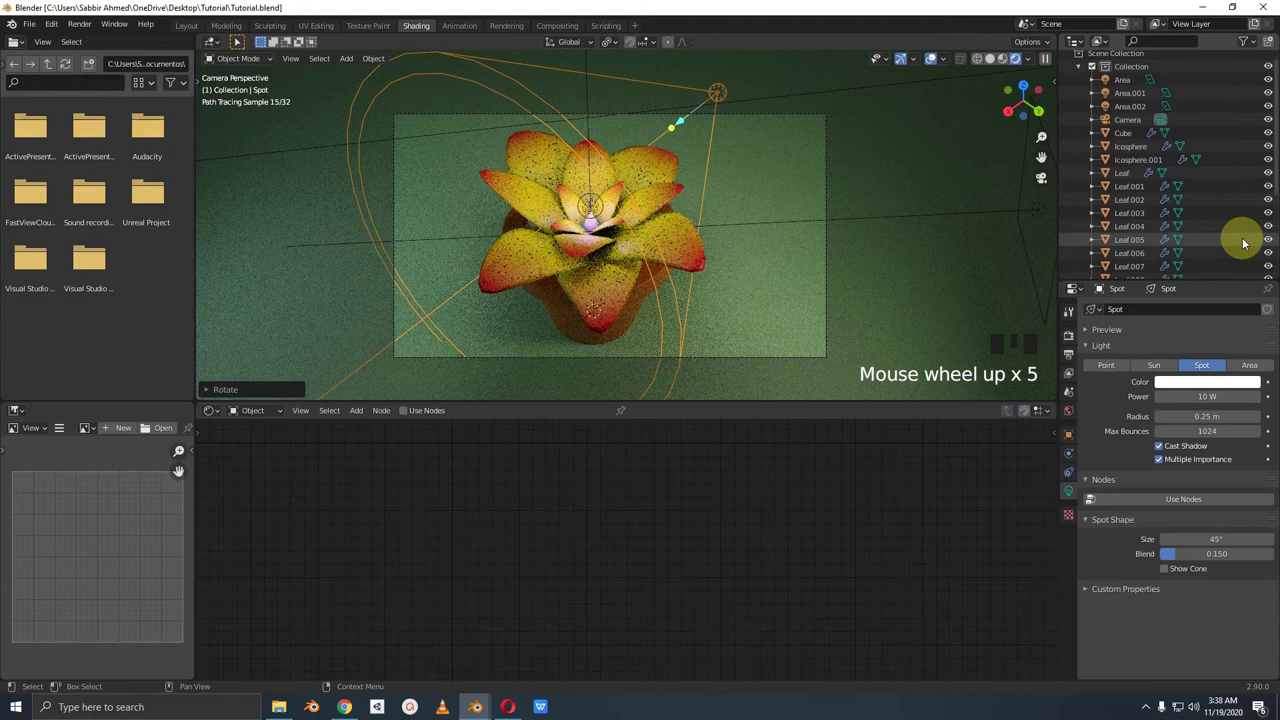
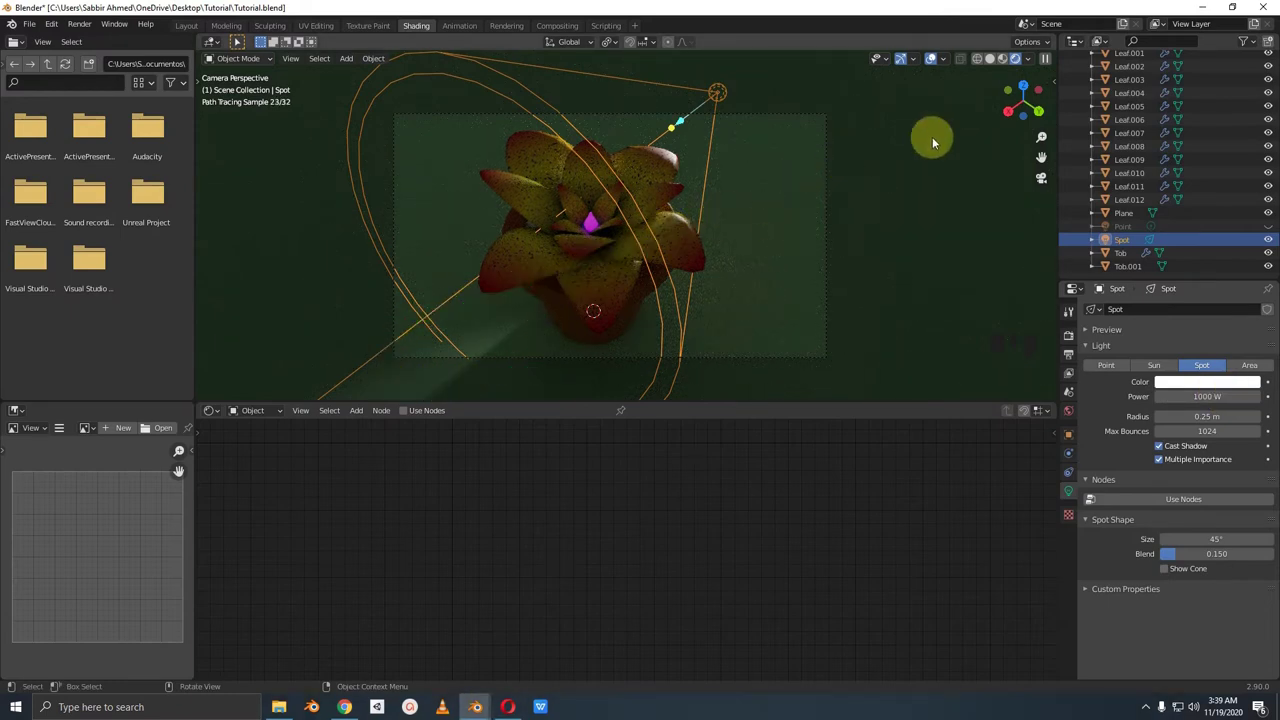
pyautogui.press('Escape')
pyautogui.click(991, 64)
pyautogui.moveTo(811, 269); pyautogui.dragTo(778, 260)
pyautogui.press('KP_1')
pyautogui.press('r')
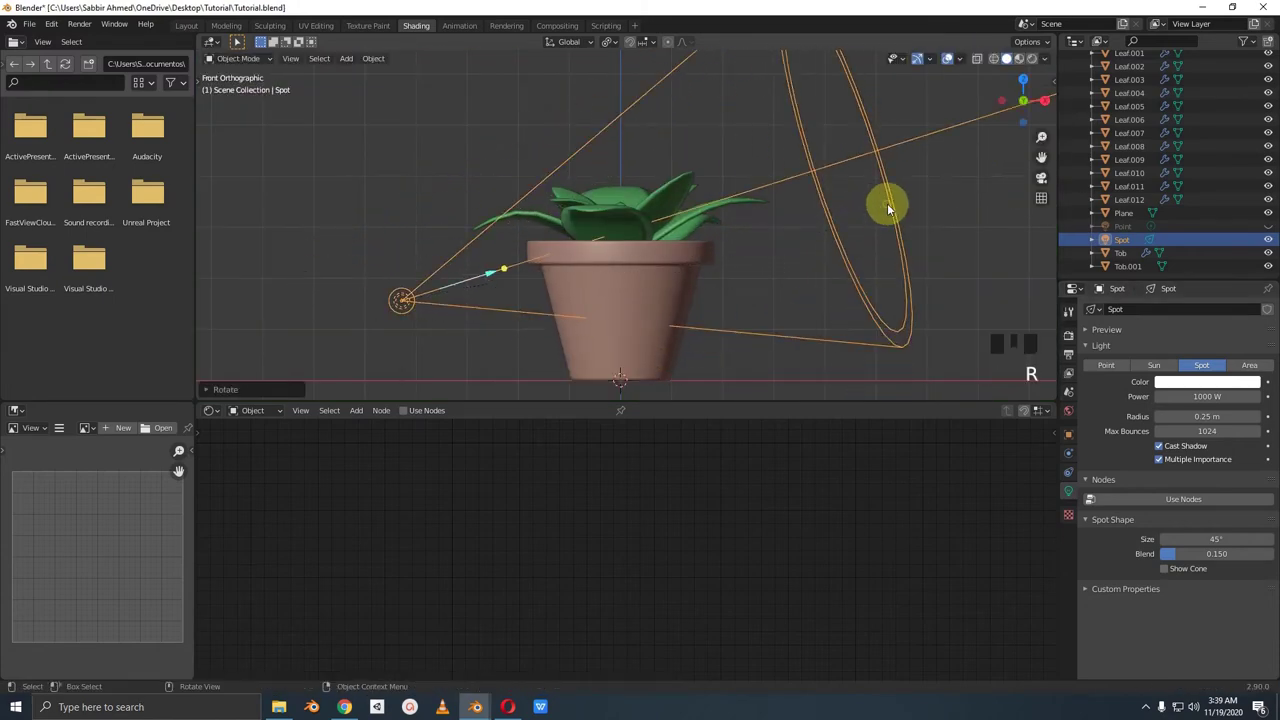
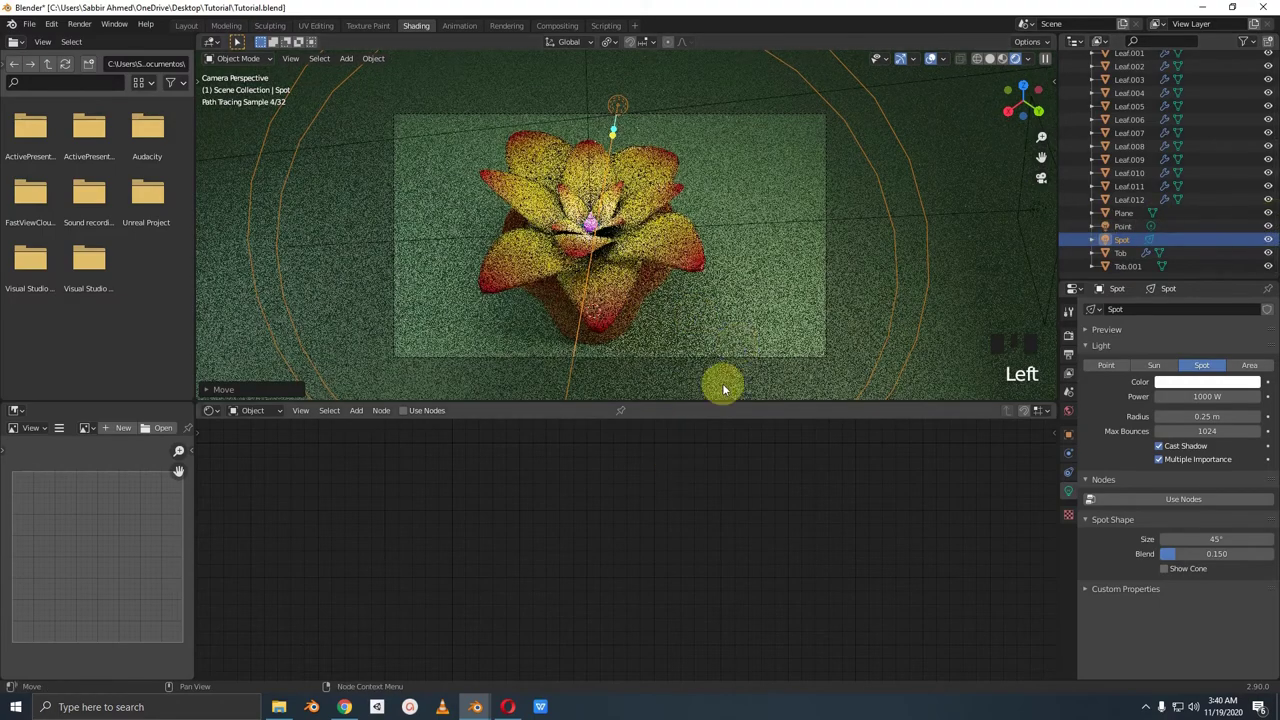
pyautogui.press('ctrl+s')
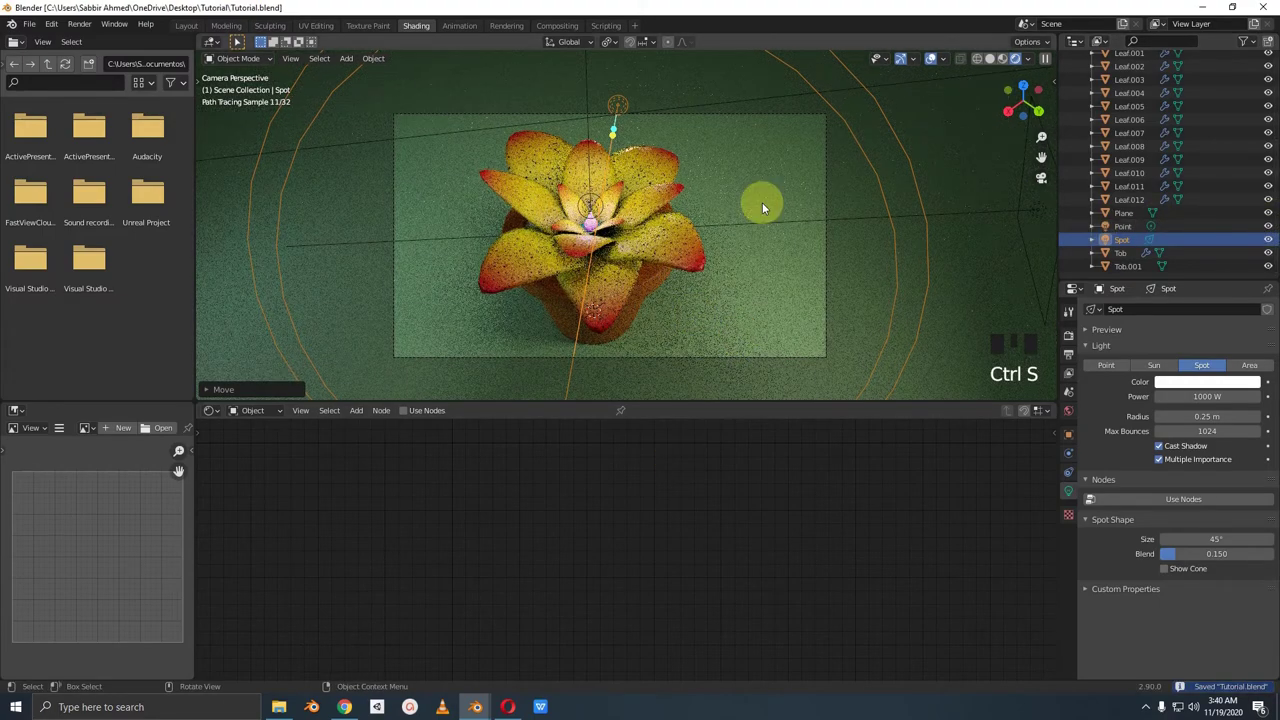
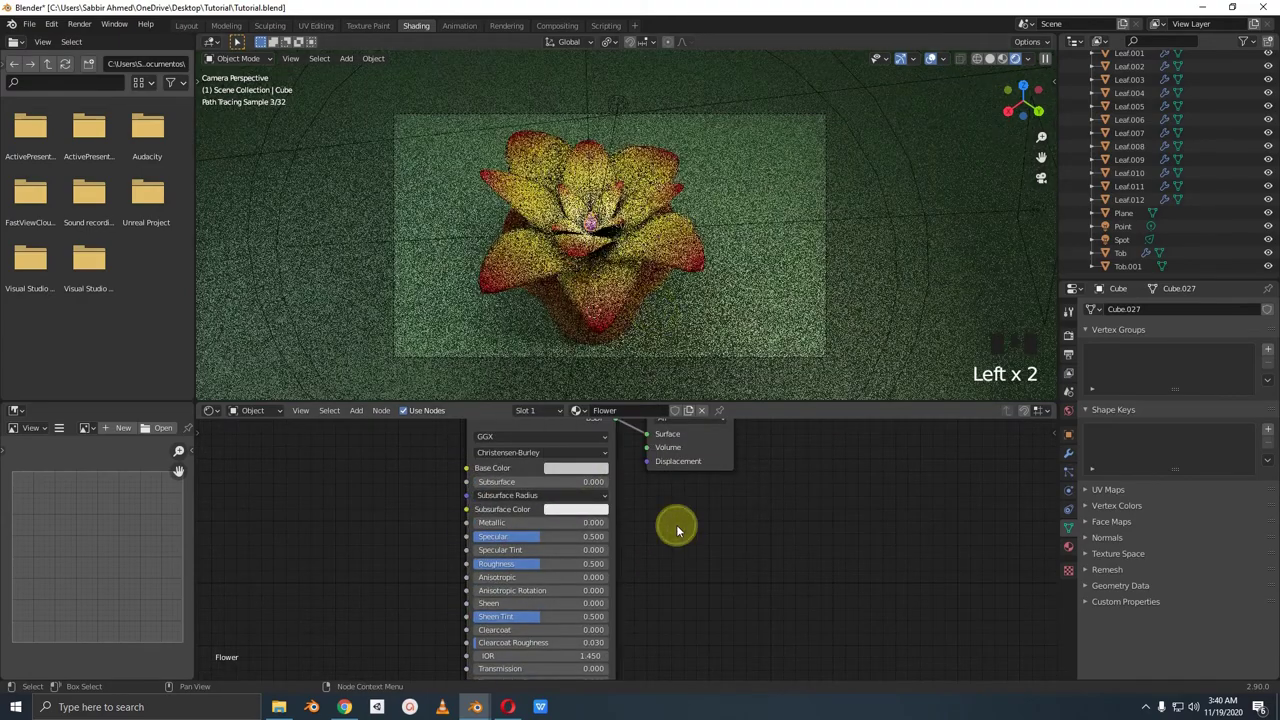
# Step: Save Tutorial.blend again
pyautogui.press('ctrl+s')
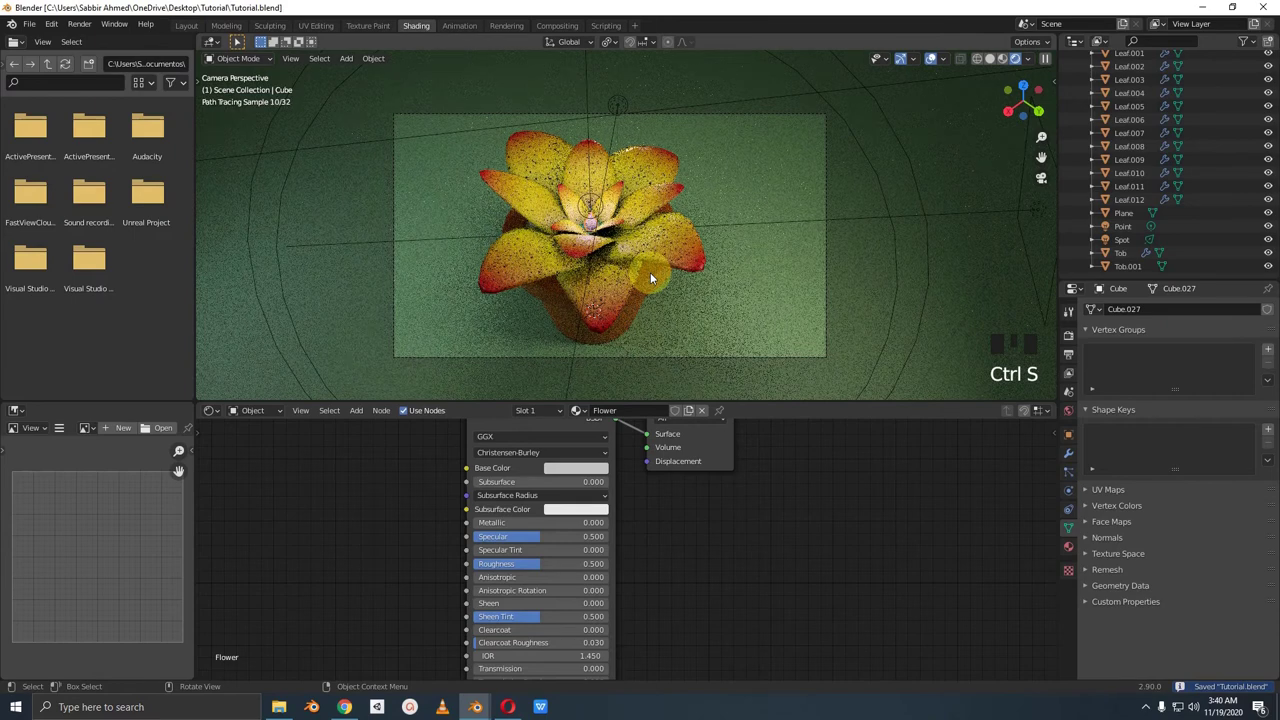
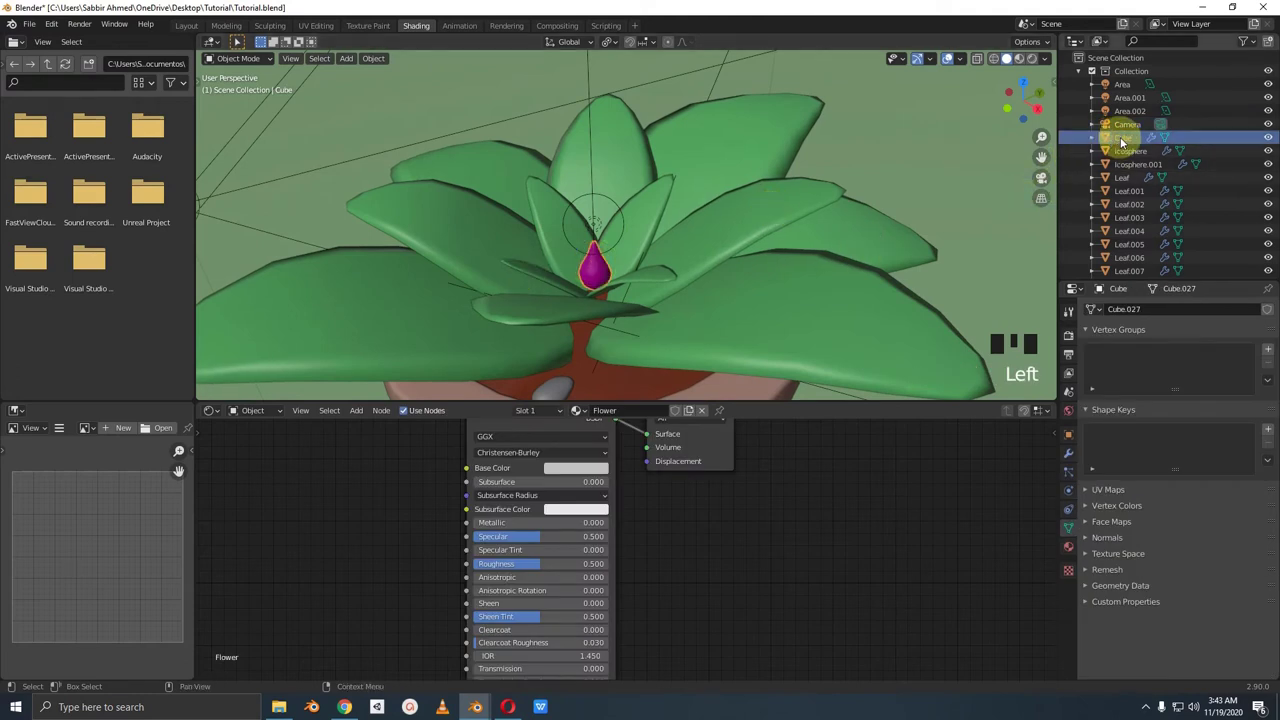
# Step: Select the camera and give it depth of field focused on Flower with f-stop 0.5
pyautogui.moveTo(1121, 139); pyautogui.dragTo(969, 157)
pyautogui.scroll(-3)
pyautogui.moveTo(803, 198); pyautogui.dragTo(755, 186)
pyautogui.click(801, 136)
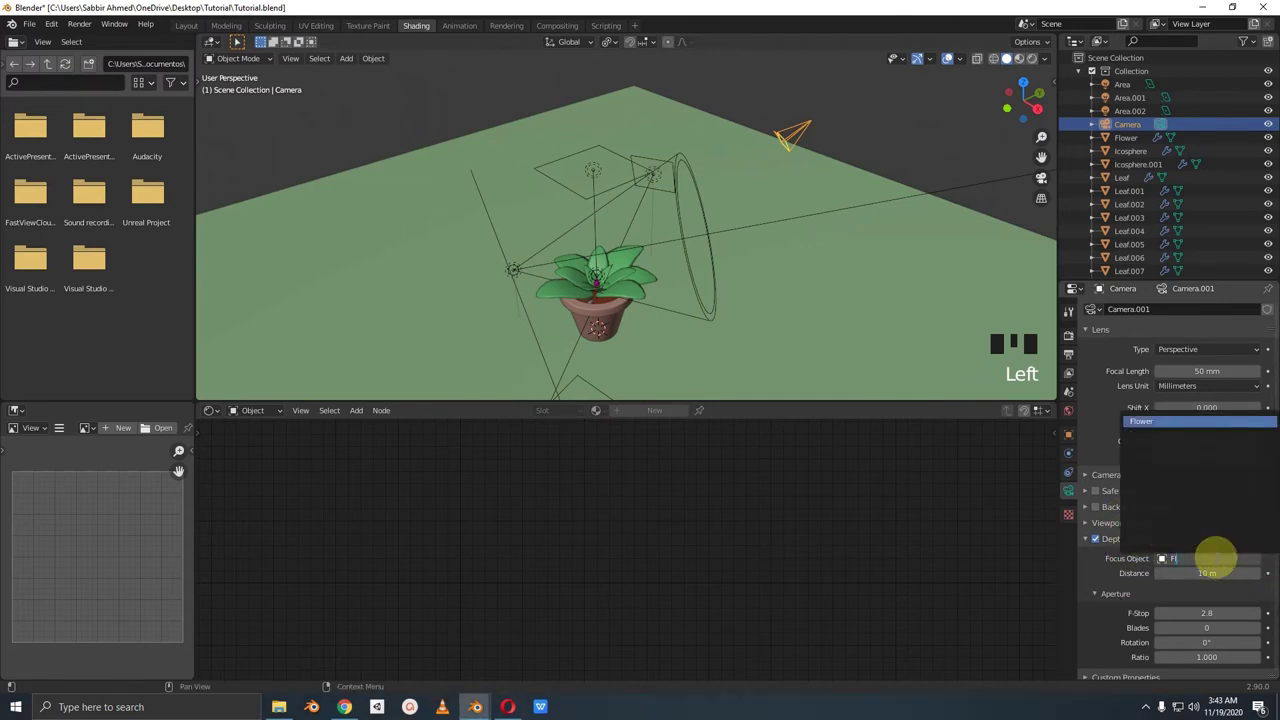
pyautogui.press('BackSpace')
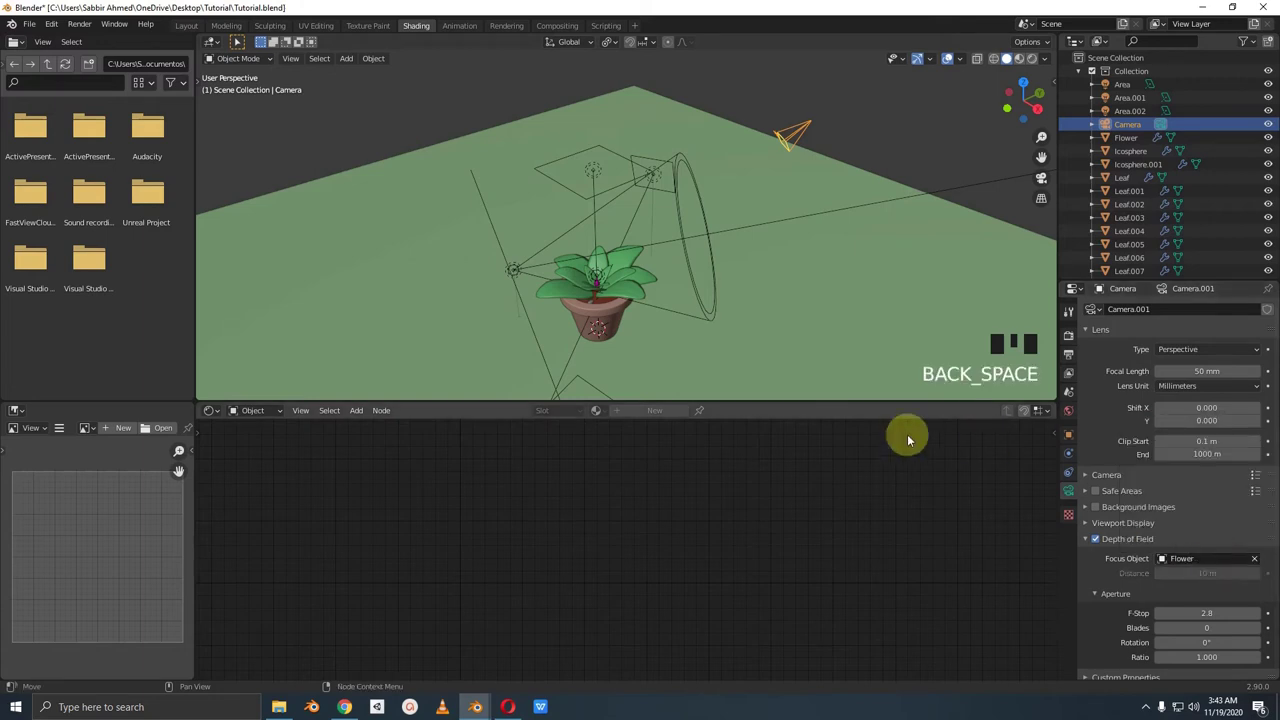
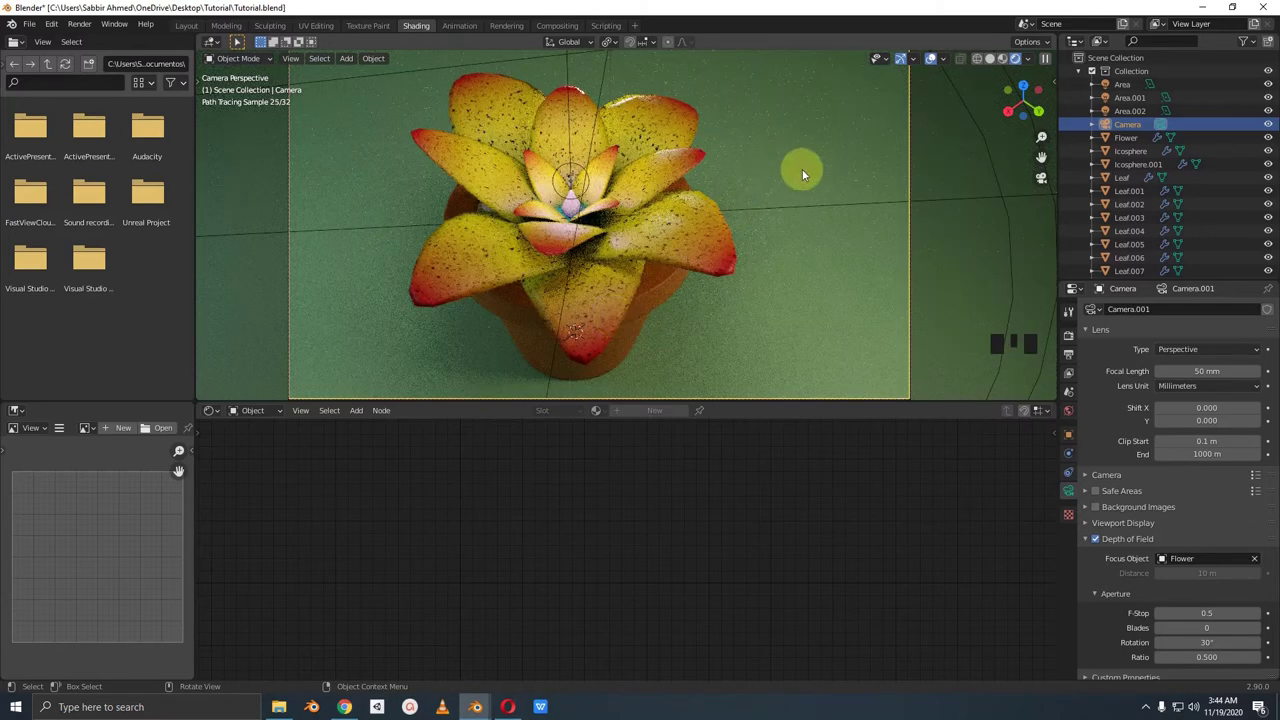
# Step: Save, set the colour-management Look to Medium High Contrast and adjust the colour curve
pyautogui.press('ctrl+s')
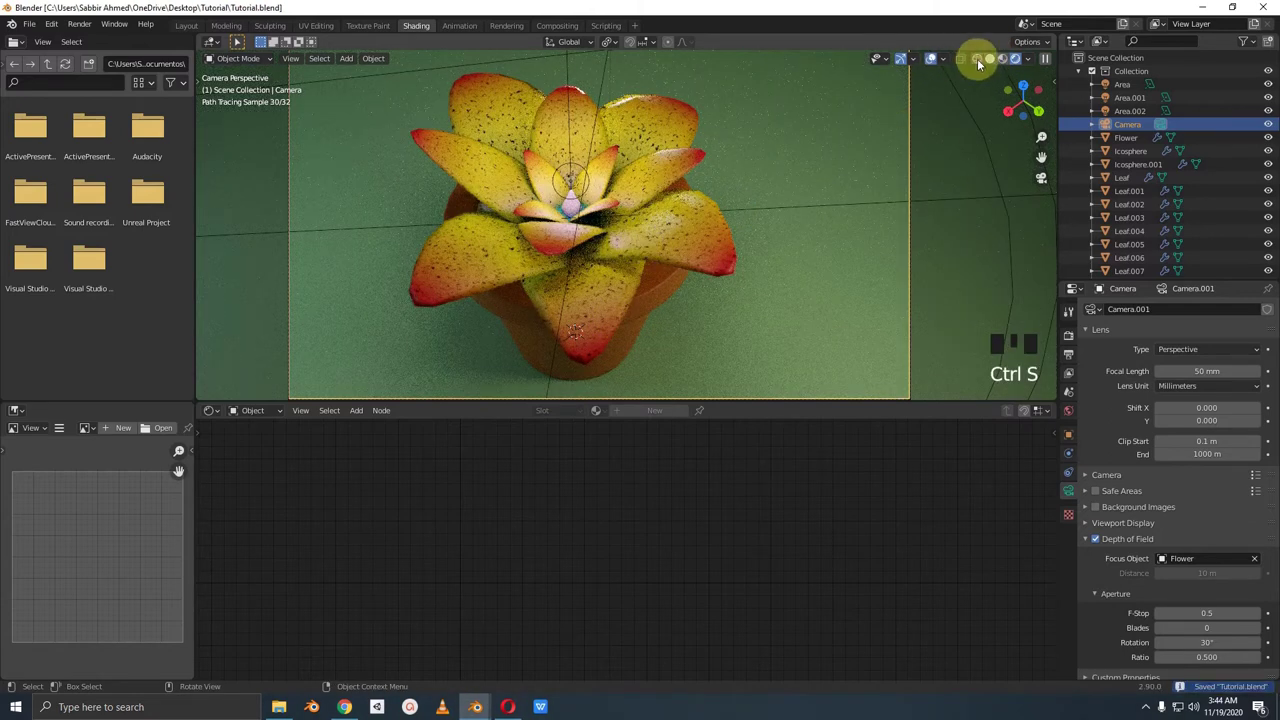
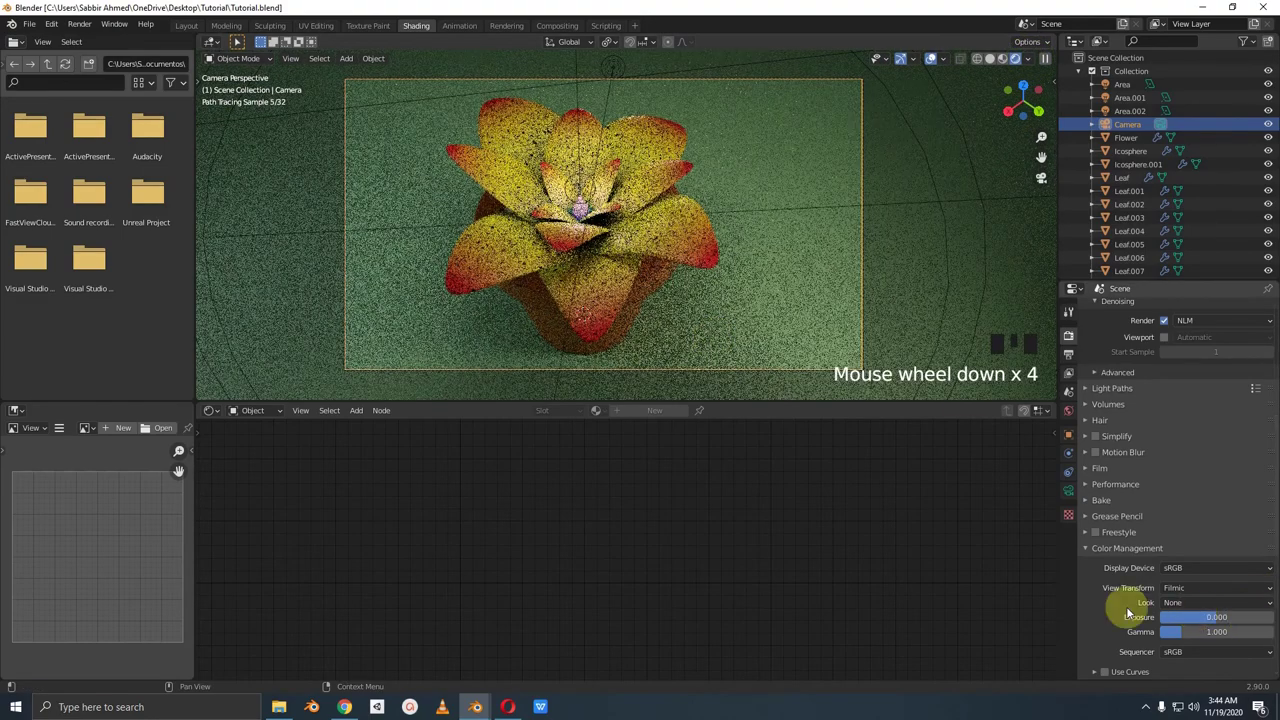
pyautogui.moveTo(1190, 606); pyautogui.dragTo(1181, 605)
pyautogui.moveTo(1181, 605); pyautogui.dragTo(1184, 547)
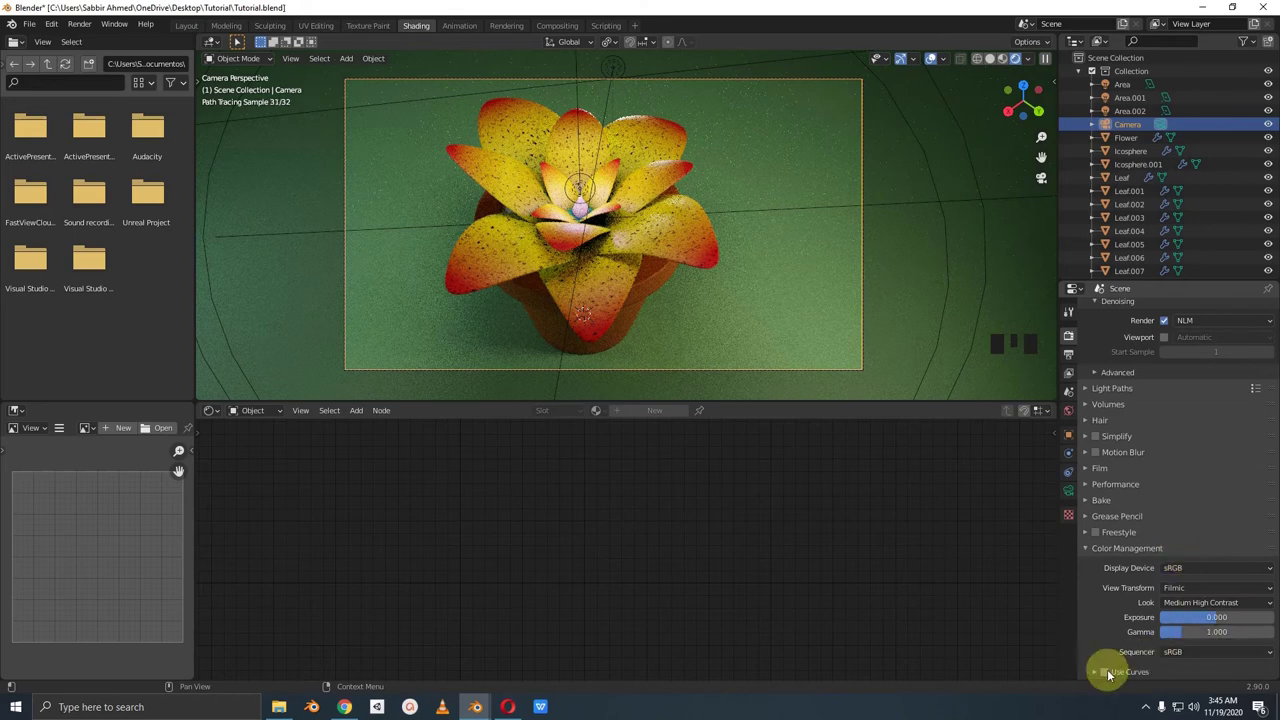